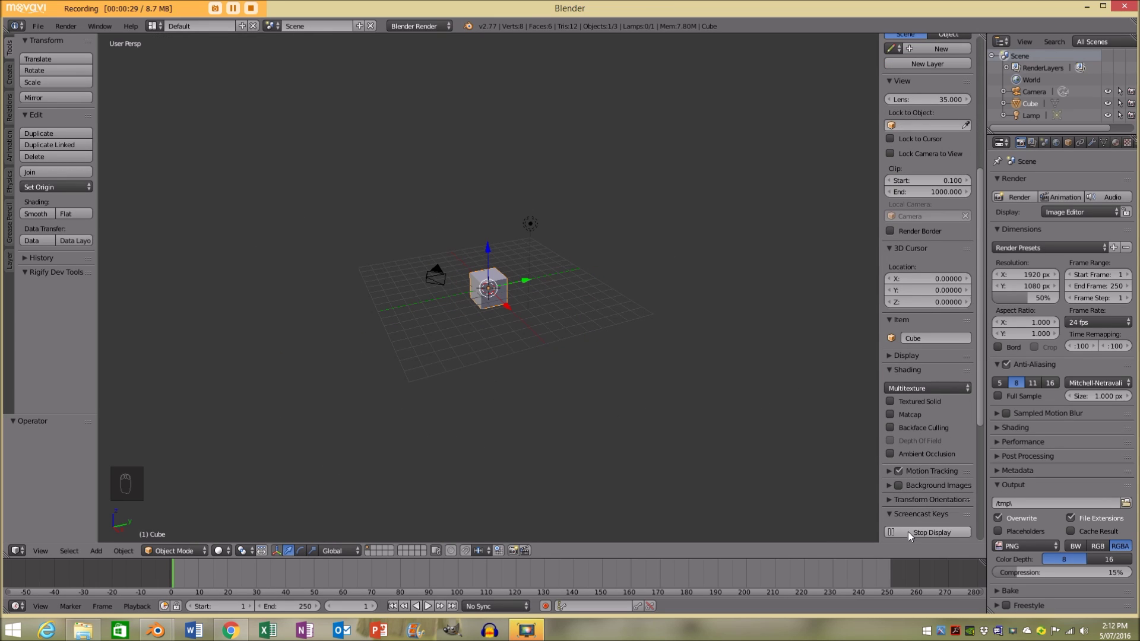
Step: Select the default camera, cube and lamp and delete them, leaving an empty scene
left_click_drag(450, 356, 553, 358)
key("a")
key("a")
key("x")
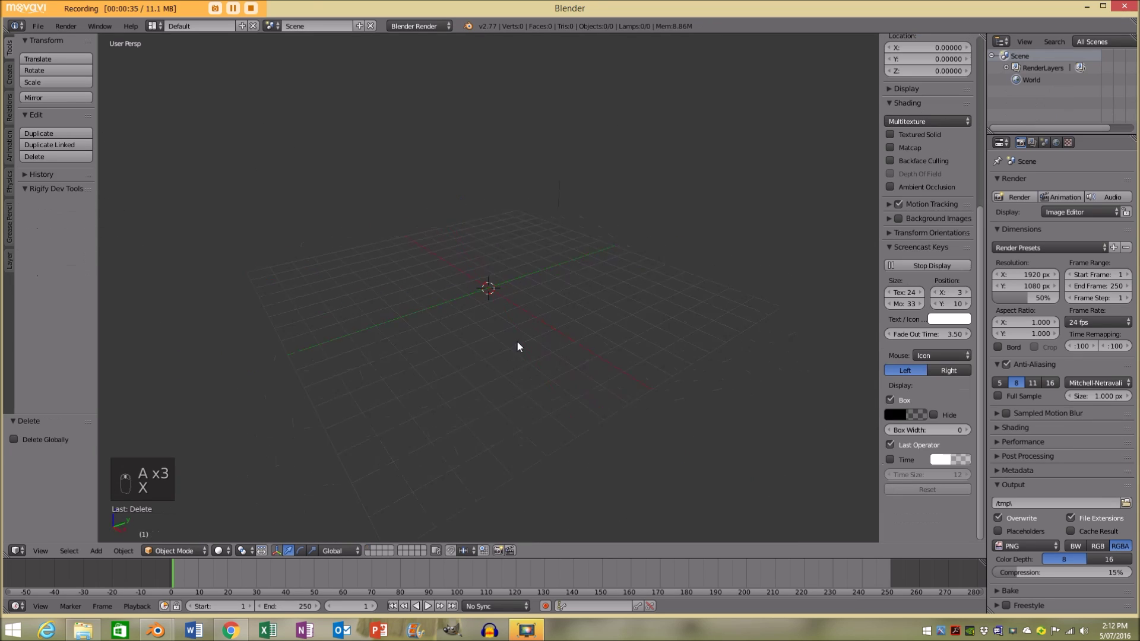
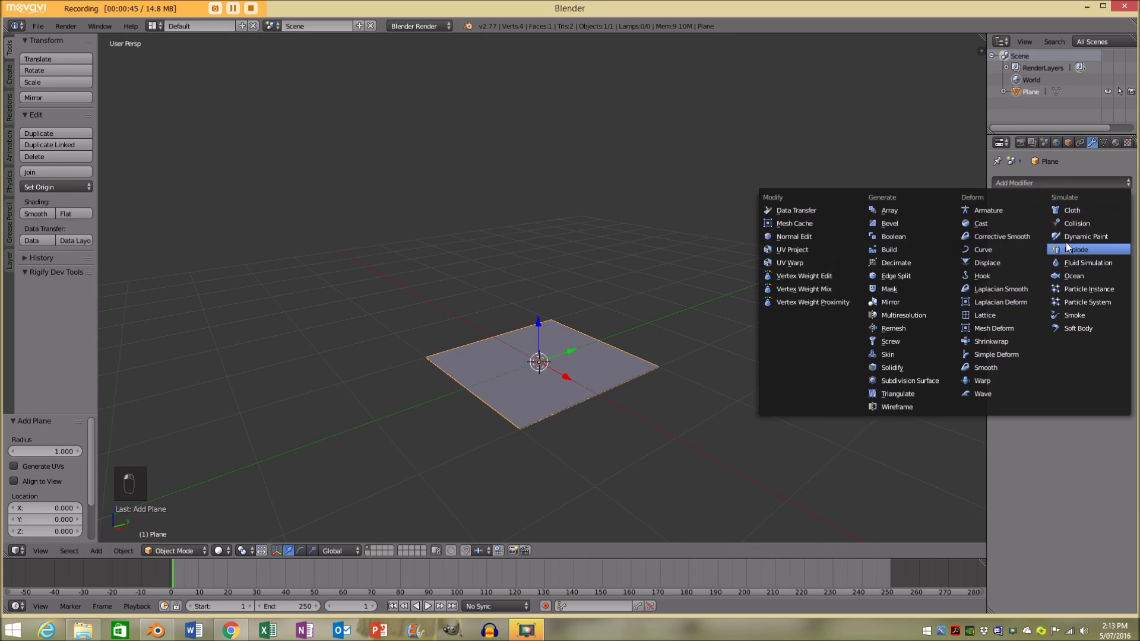
Step: Add an Ocean modifier to the plane and inspect the resulting wavy surface
middle_click(641, 390)
middle_click(606, 399)
left_click_drag(622, 386, 626, 352)
left_click_drag(667, 419, 598, 339)
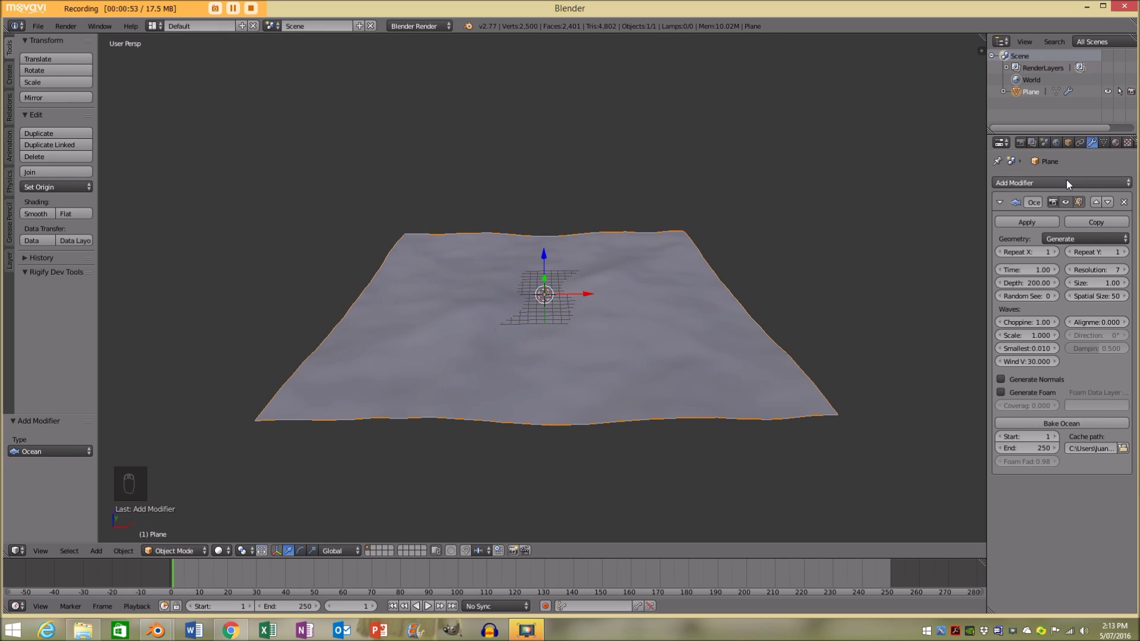
Step: Set ocean resolution 12, choppiness 0.70, scale 1.20 and smallest wave 0.000
middle_click(828, 330)
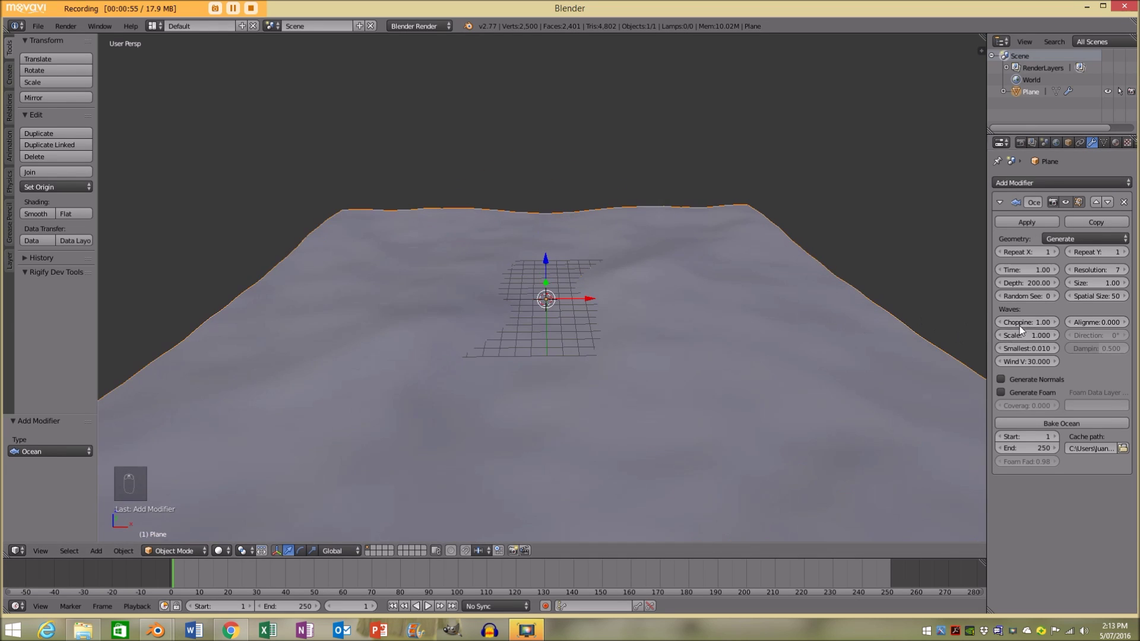
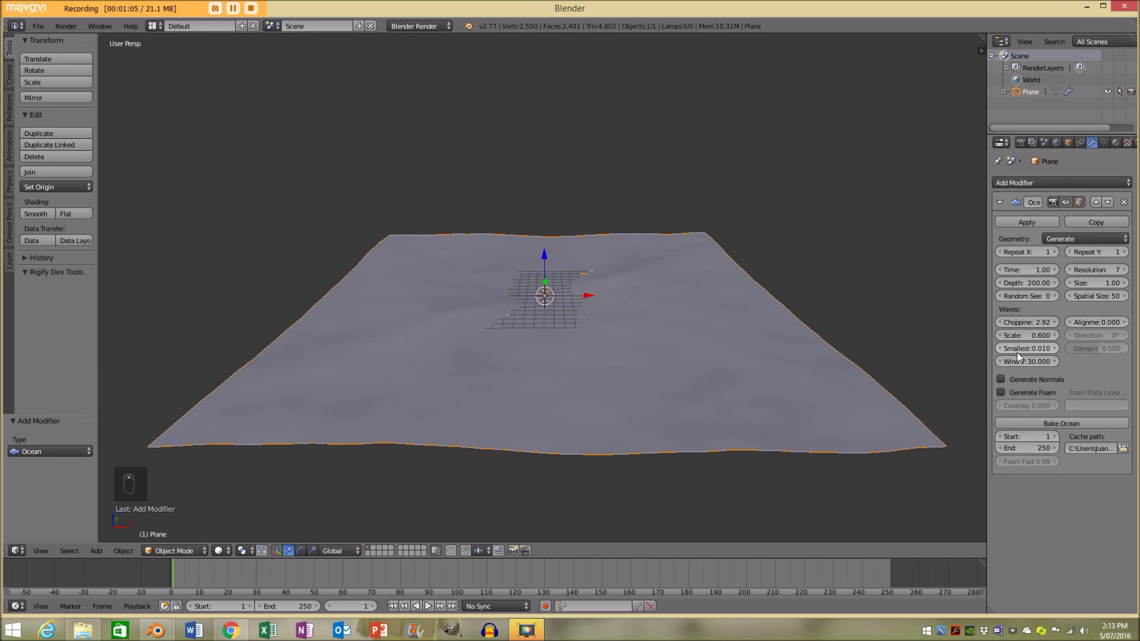
left_click_drag(636, 337, 603, 318)
left_click(667, 328)
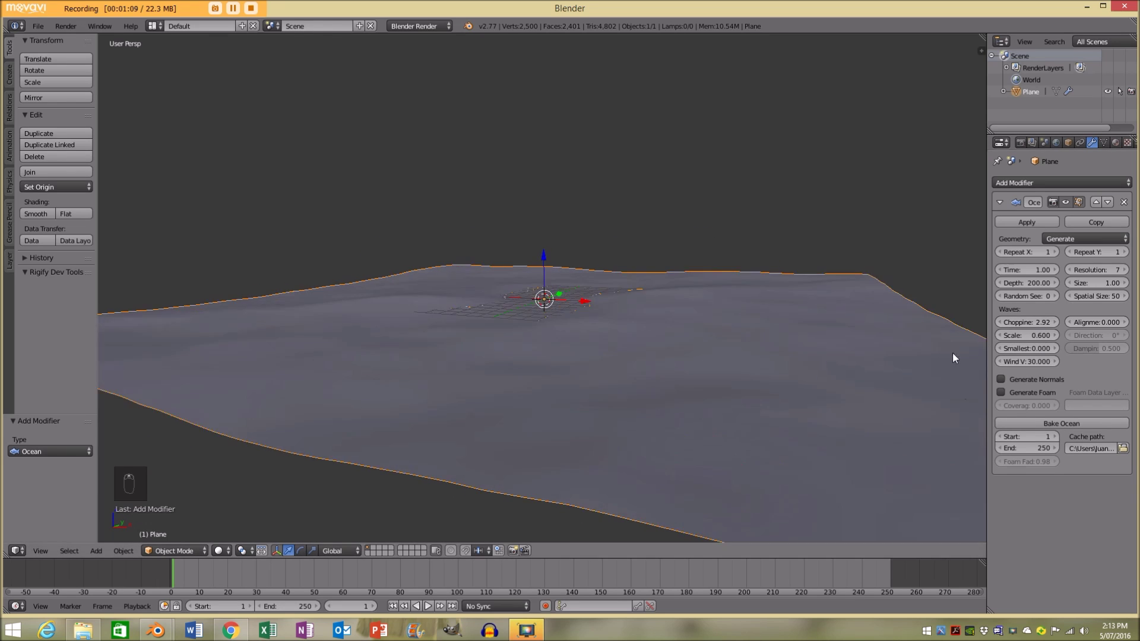
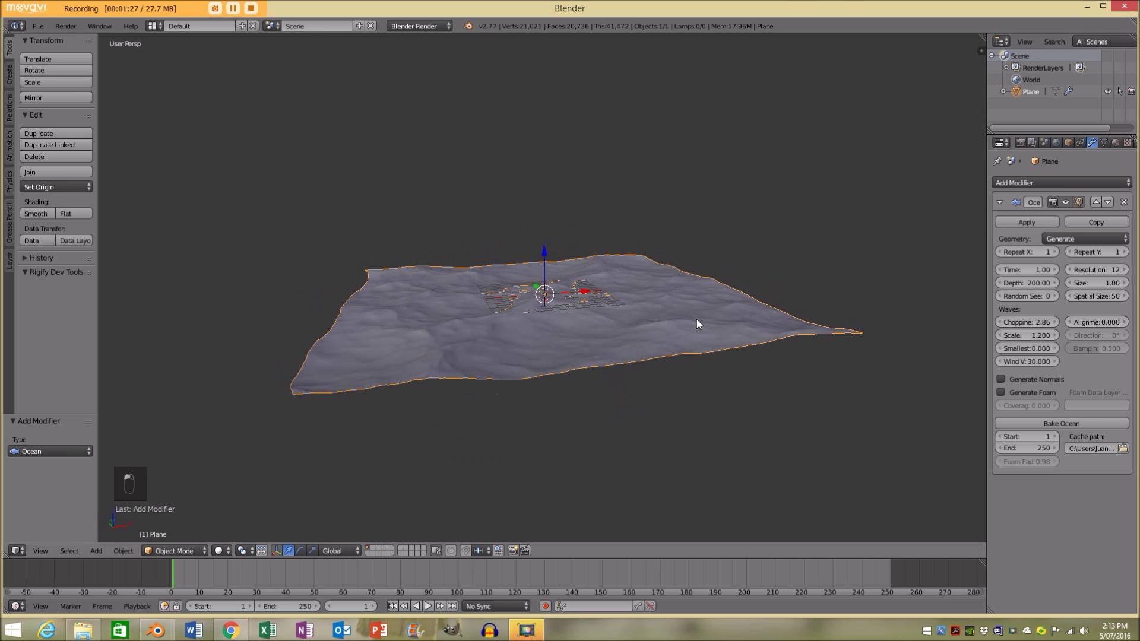
key("KP_0")
key("a")
middle_click(1043, 327)
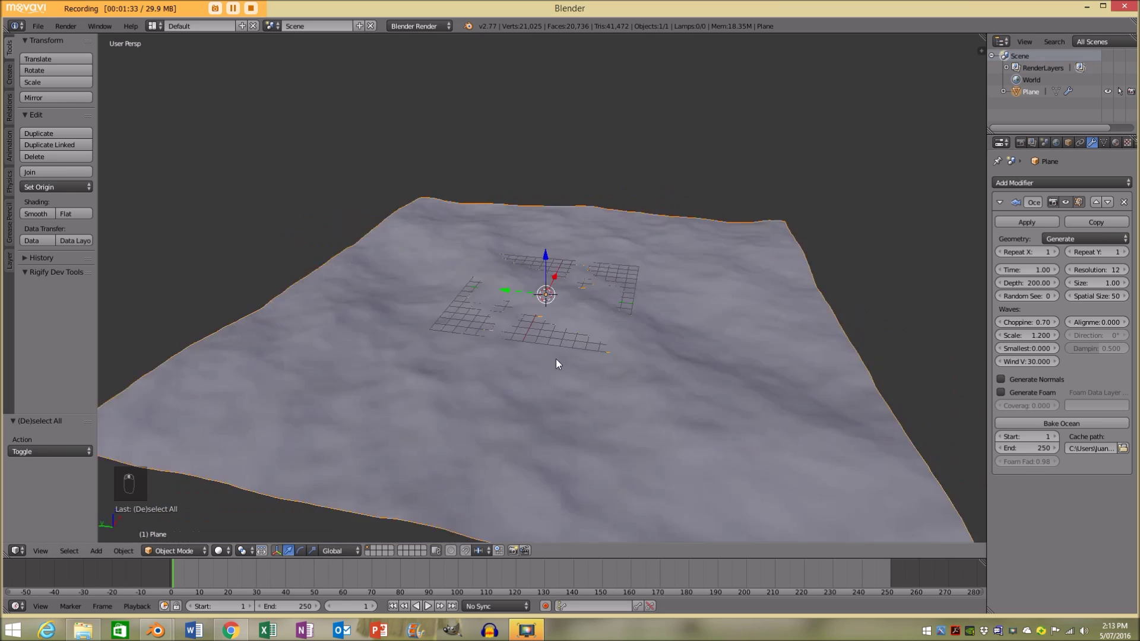
key("a")
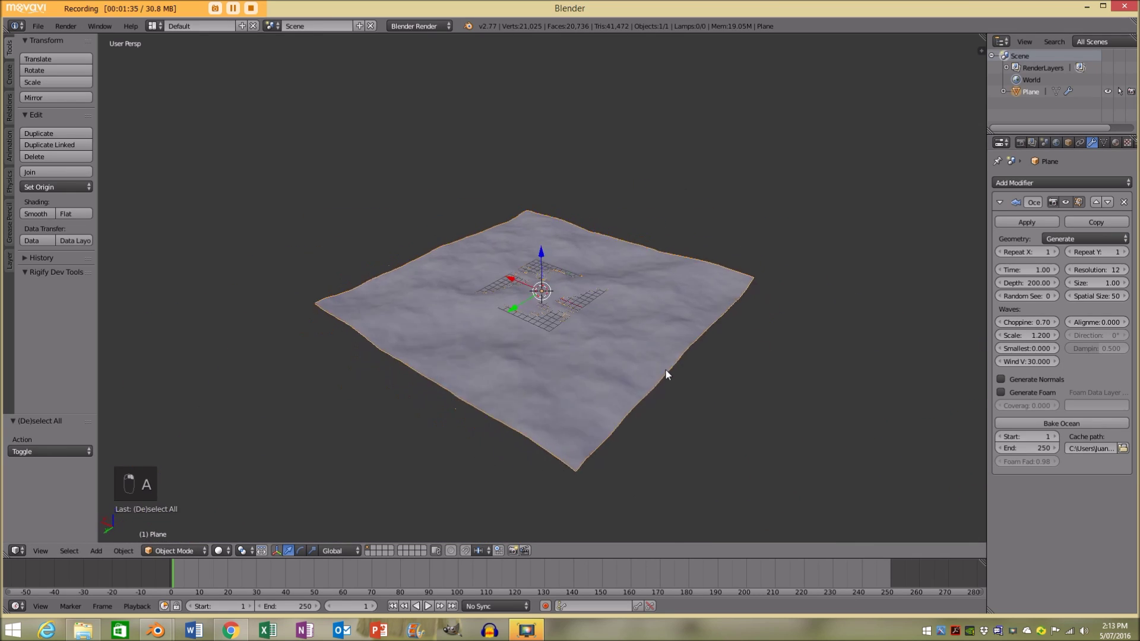
Step: Set Repeat X and Y to 2 and check the plane's mesh from the top view
key("a")
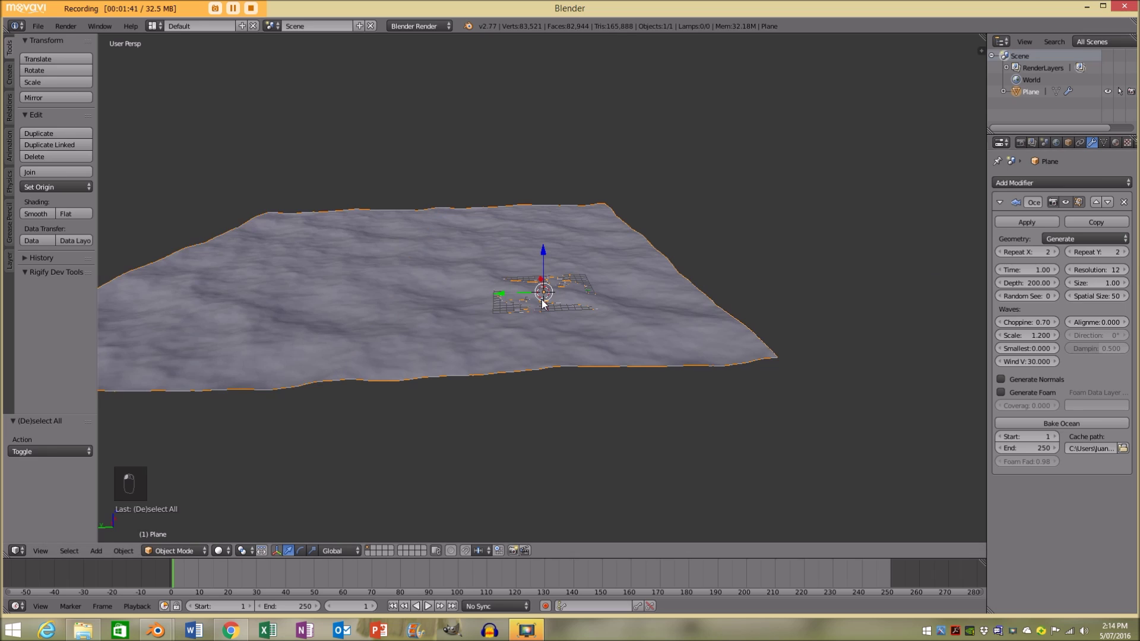
key("KP_7")
key("z")
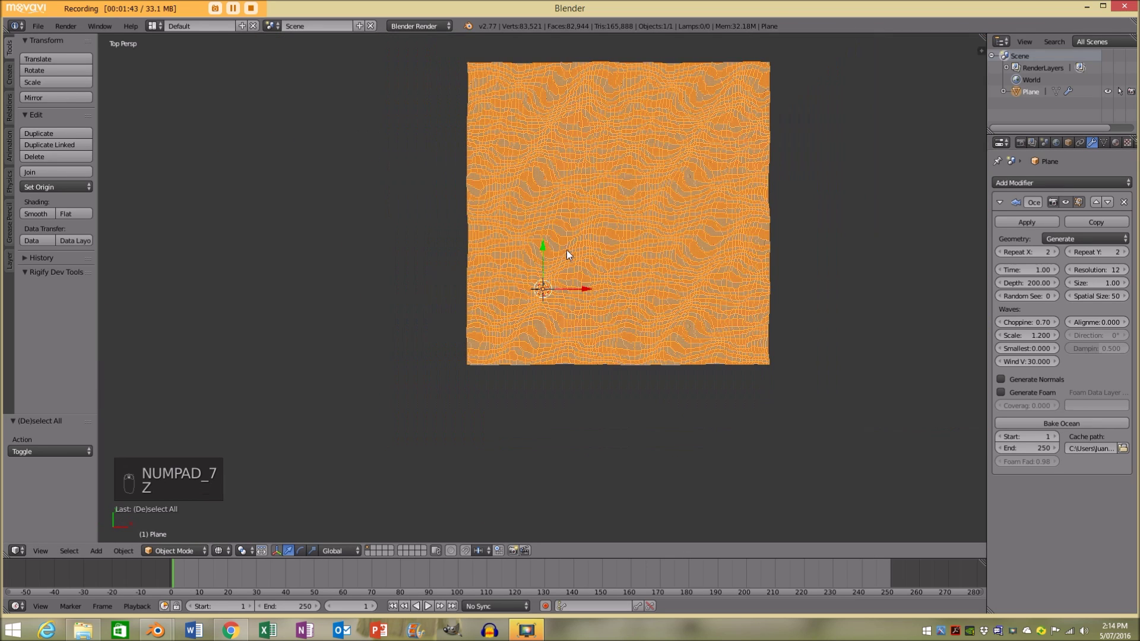
key("z")
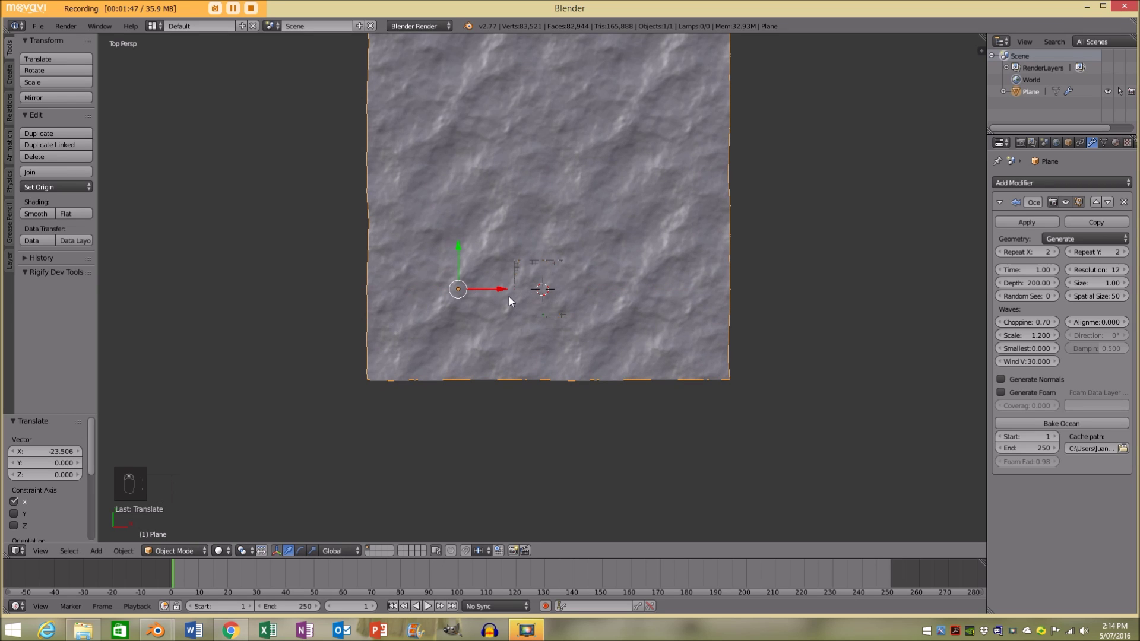
Step: Move the plane so the ocean is centred on the origin, viewed orthographically from the front
key("KP_1")
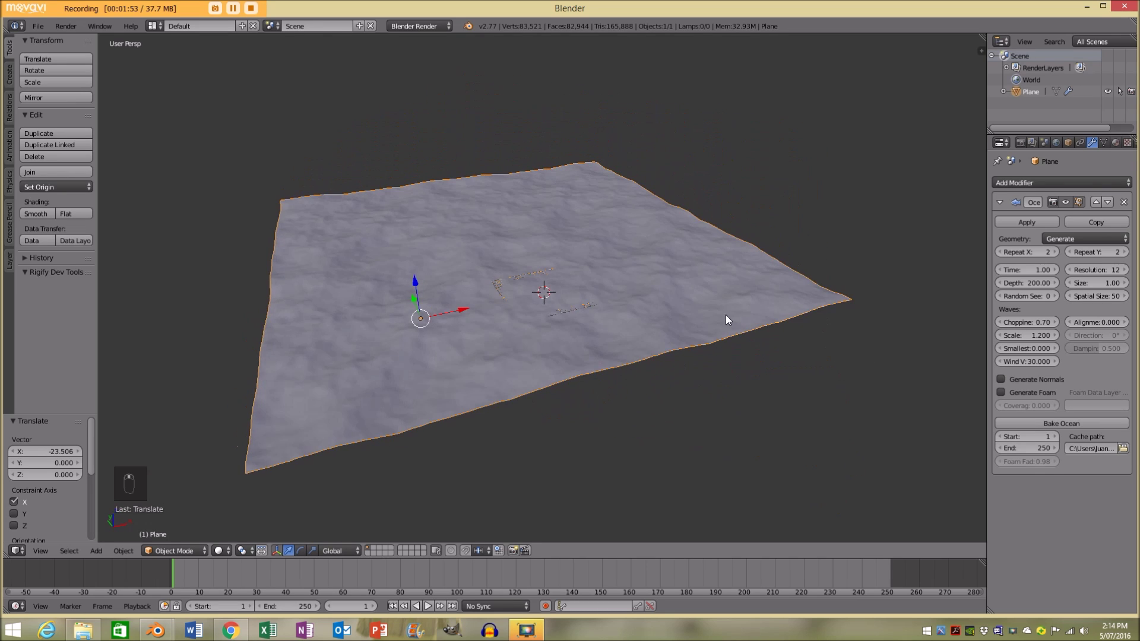
key("a")
key("KP_5")
key("KP_1")
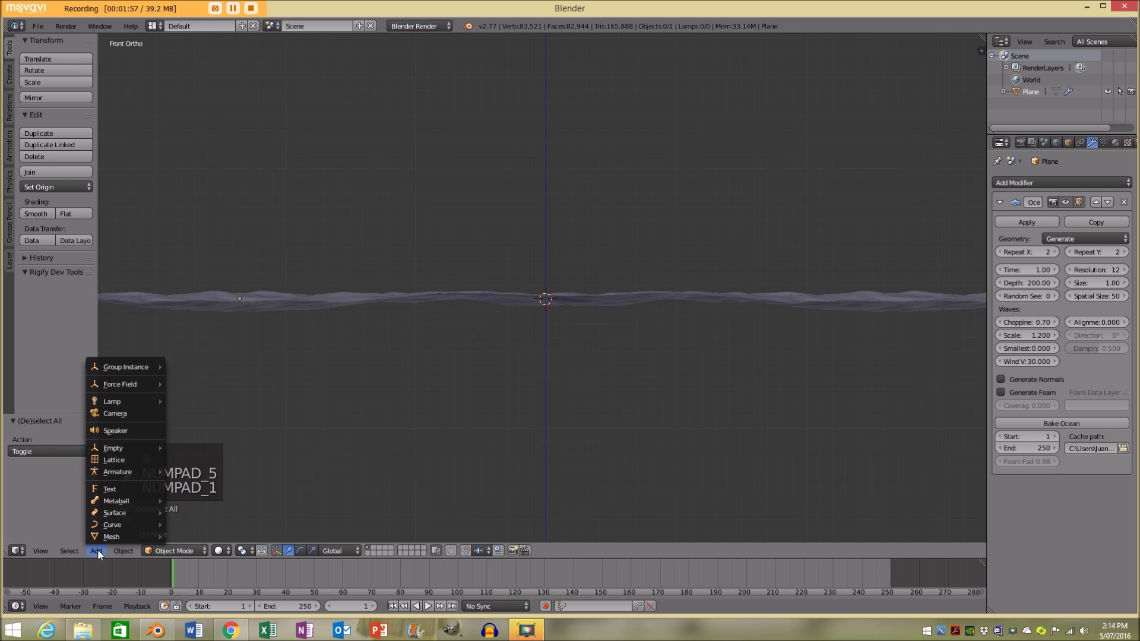
Step: Add a camera rotated 90° on X, raised above the water and pulled back toward the horizon
key("KP_0")
key("g")
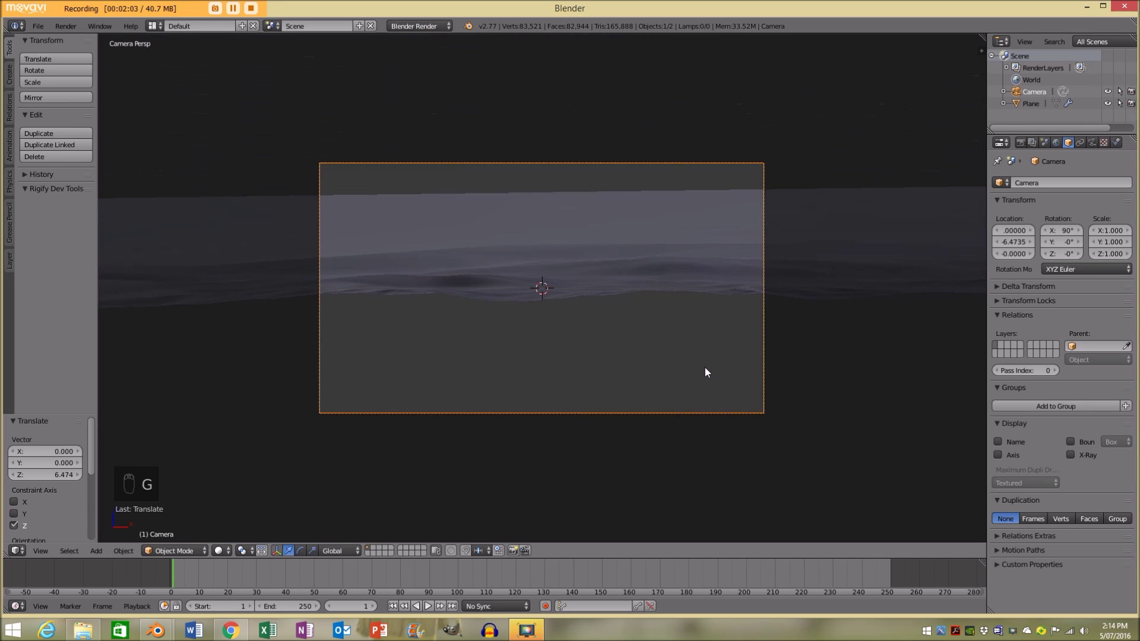
key("g")
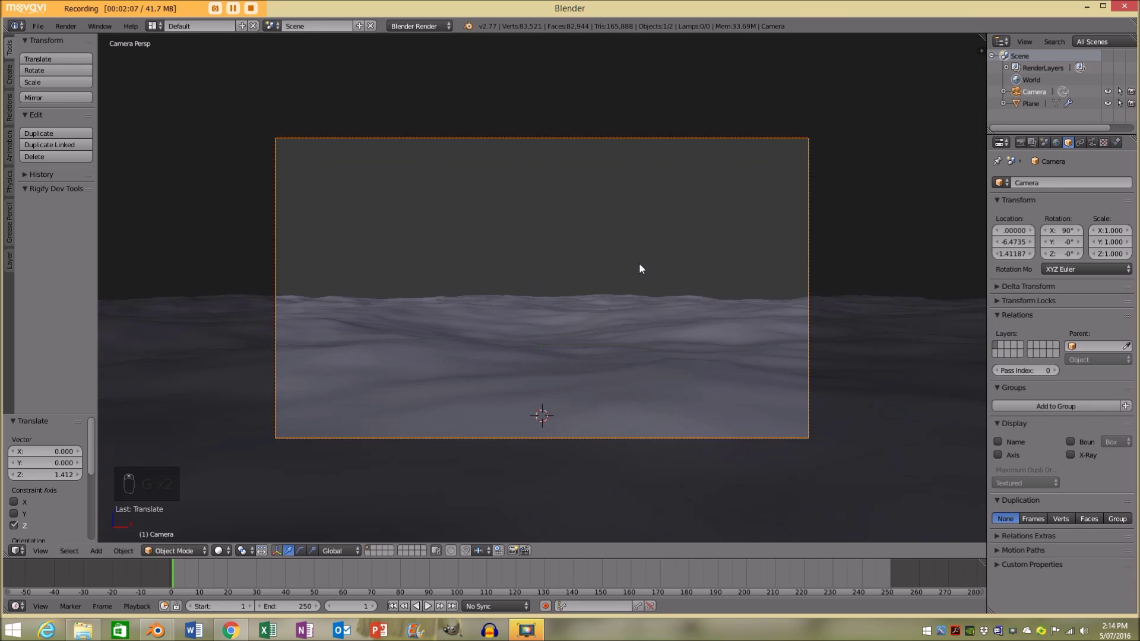
key("a")
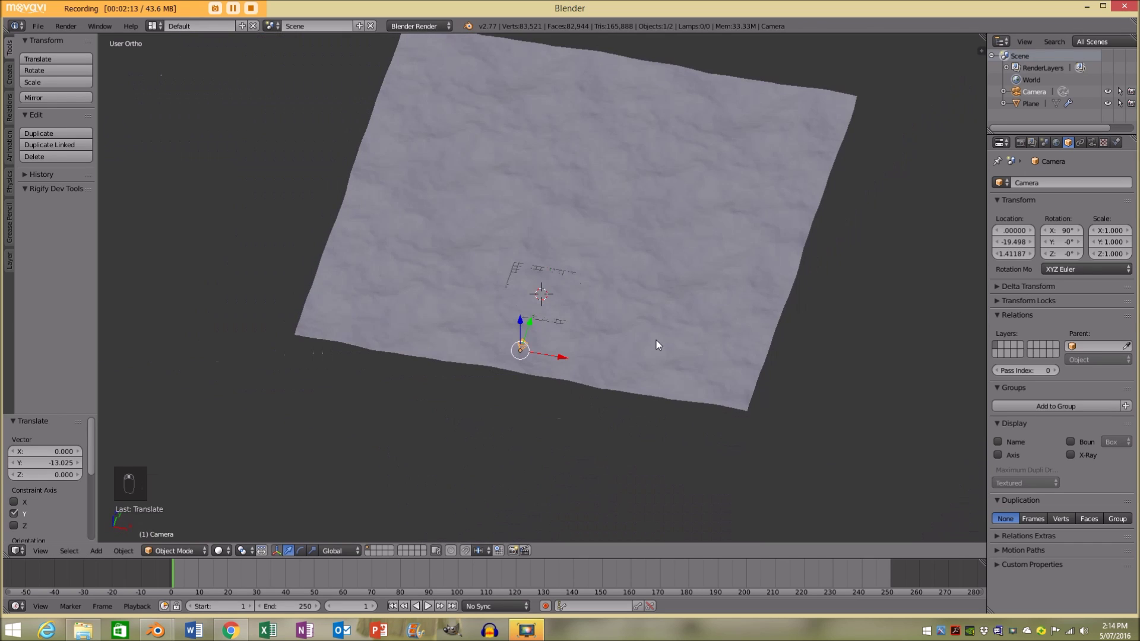
Step: From top view, scale the camera up about 43 times so its frame spans the ocean
key("KP_7")
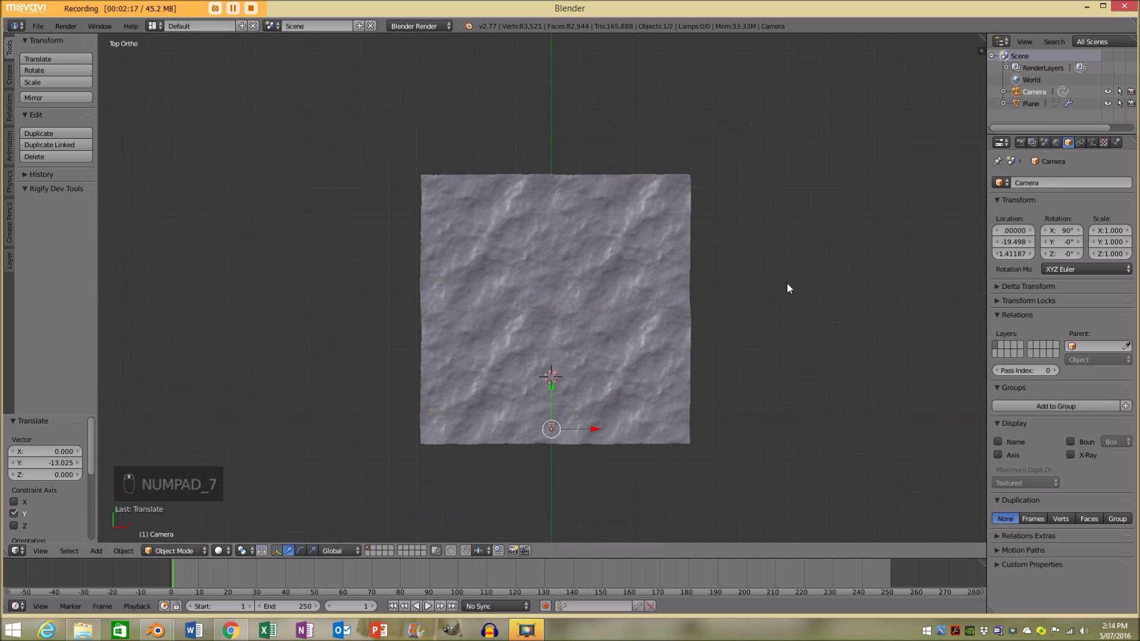
key("s")
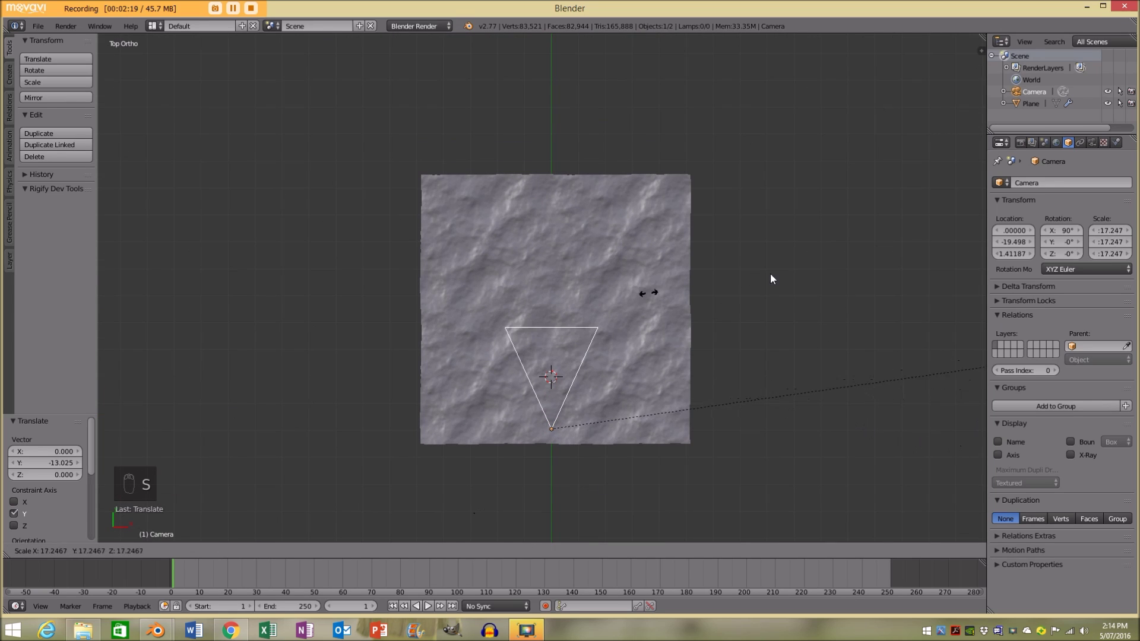
key("s")
key("s")
key("s")
left_click_drag(684, 217, 617, 226)
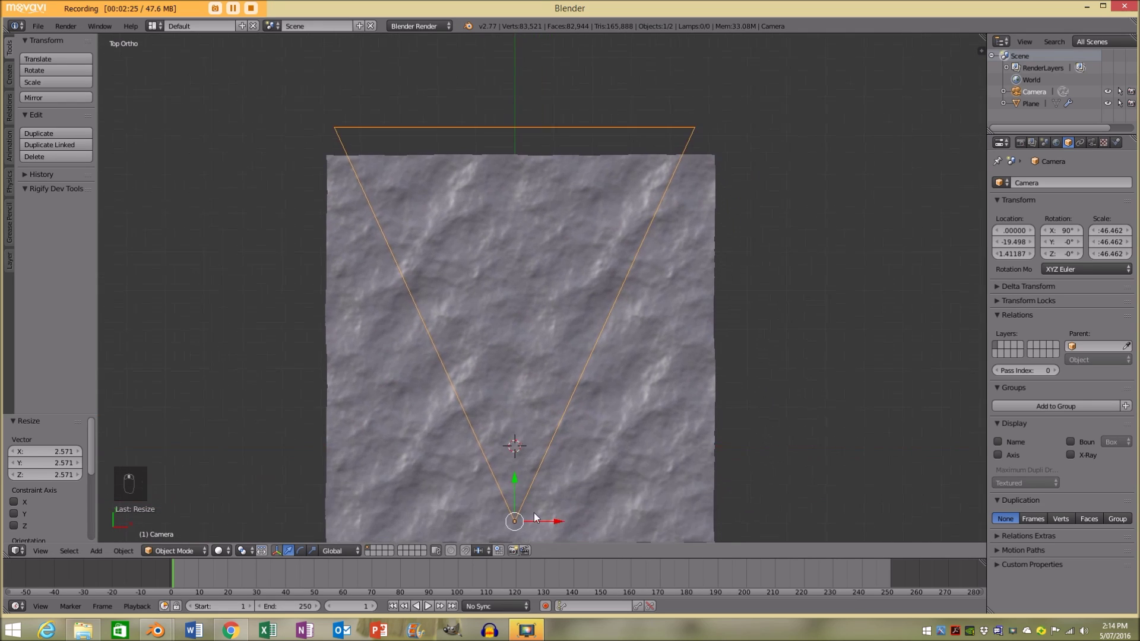
left_click(546, 521)
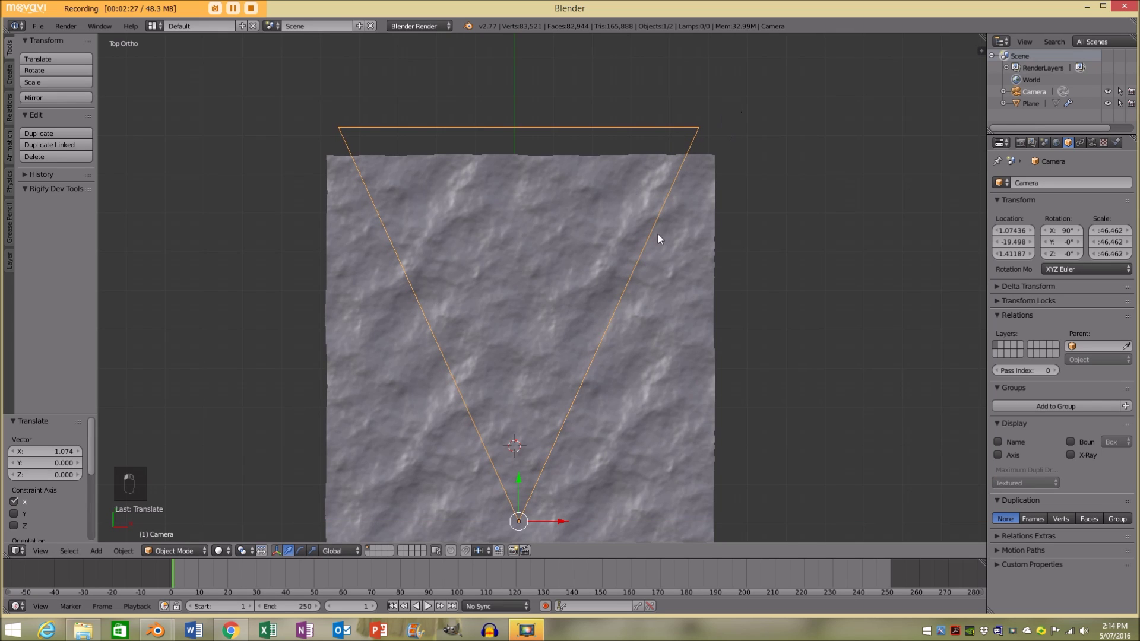
left_click_drag(701, 184, 618, 400)
Step: Select and enlarge the ocean plane, positioning the camera frame over its surface
right_click(635, 308)
left_click_drag(641, 298, 474, 426)
left_click_drag(485, 424, 678, 224)
right_click(678, 223)
left_click_drag(694, 211, 701, 155)
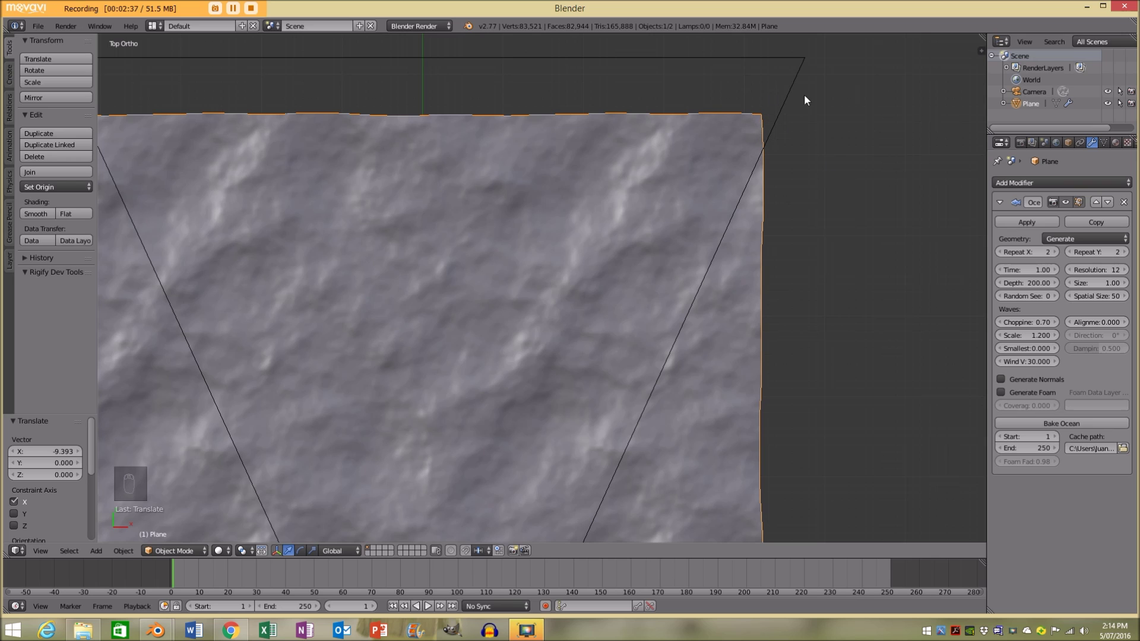
left_click_drag(710, 215, 629, 249)
key("ctrl+z")
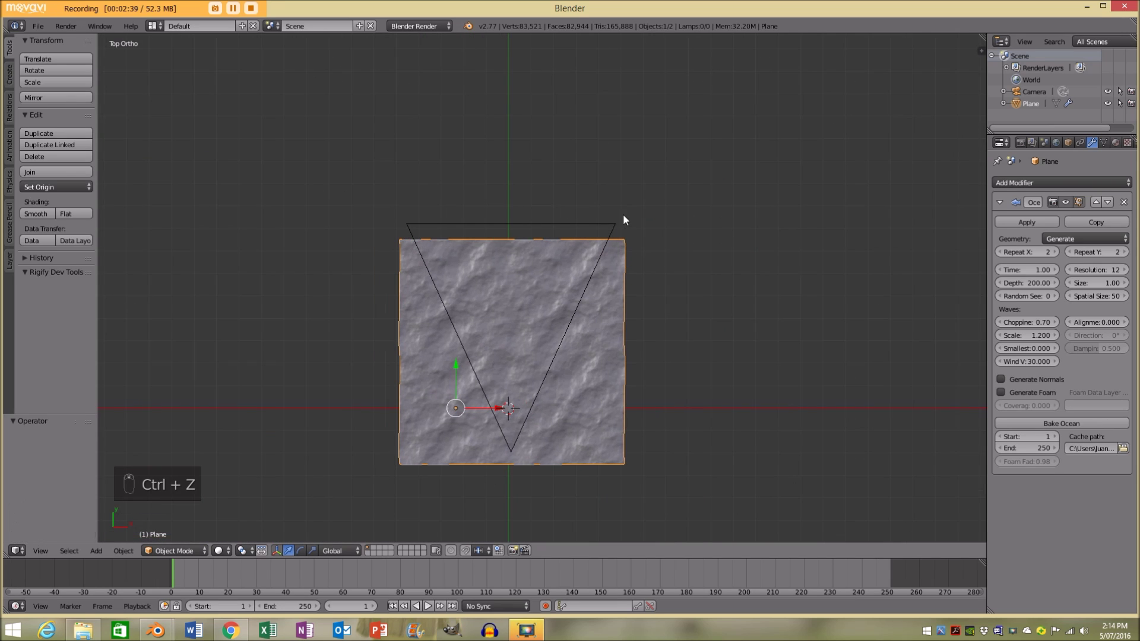
key("s")
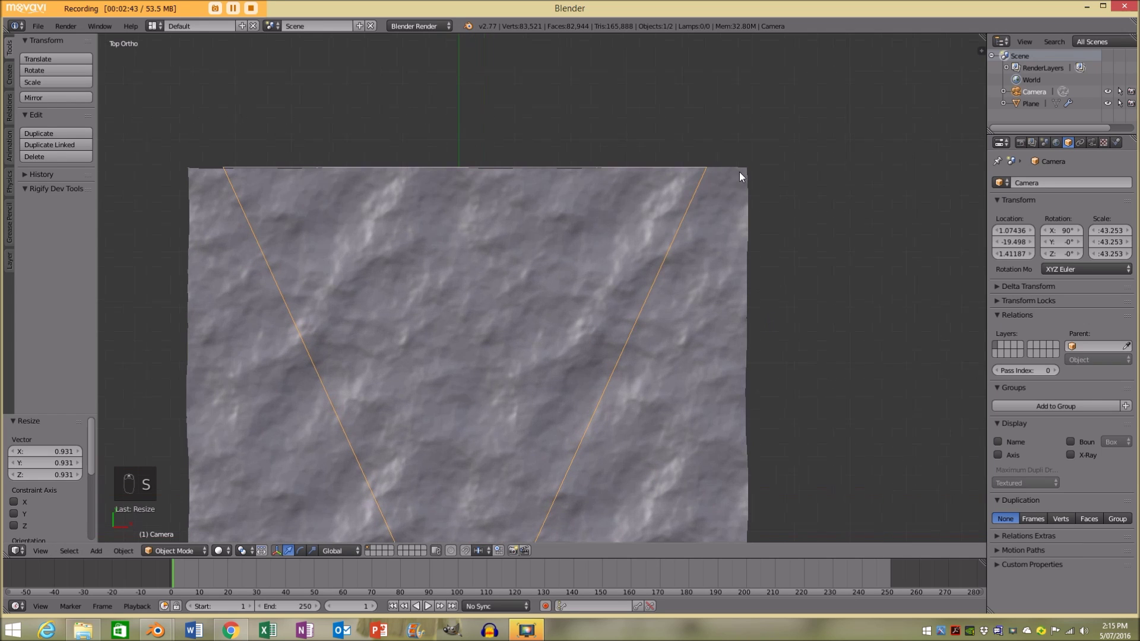
key("a")
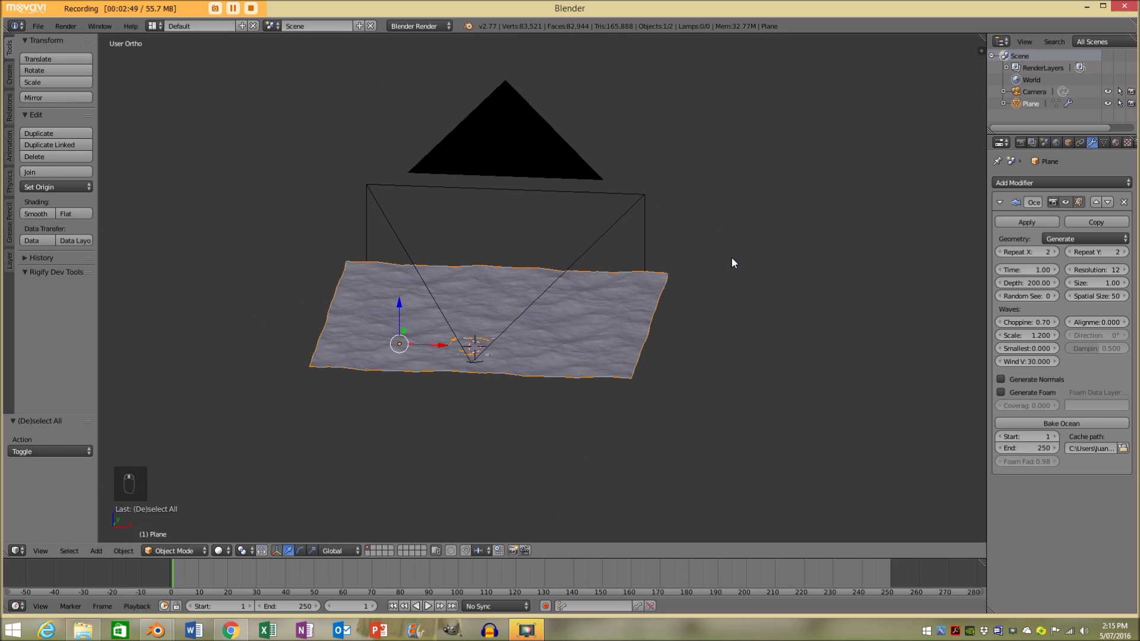
Step: Enter camera view and frame the border so the ocean stretches to a level horizon
key("KP_0")
key("a")
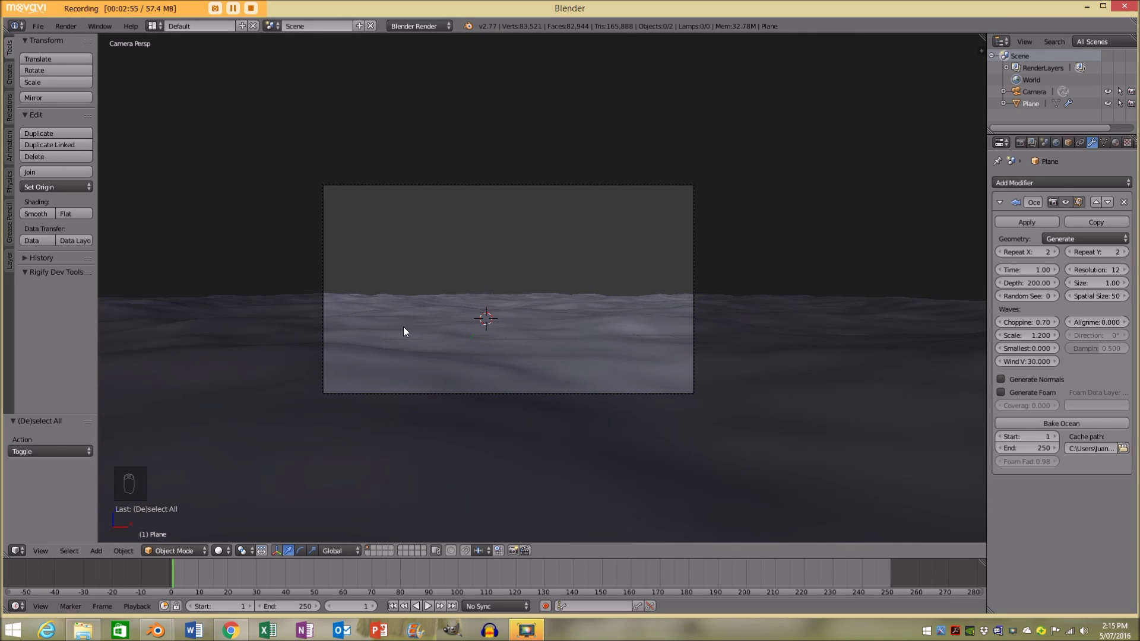
key("ctrl+b")
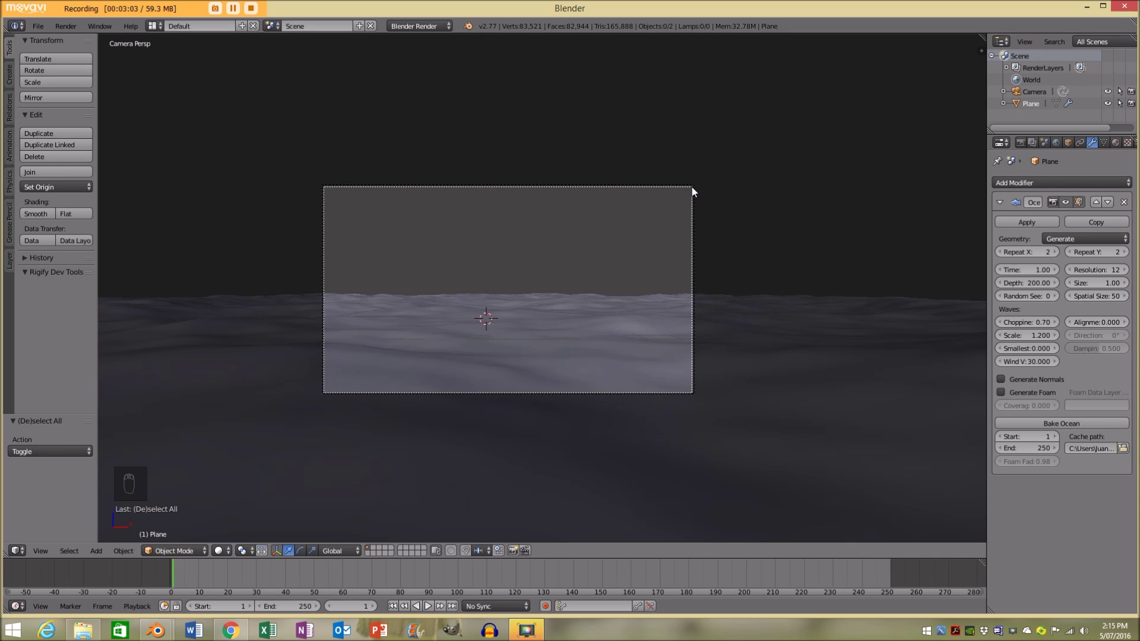
left_click(654, 286)
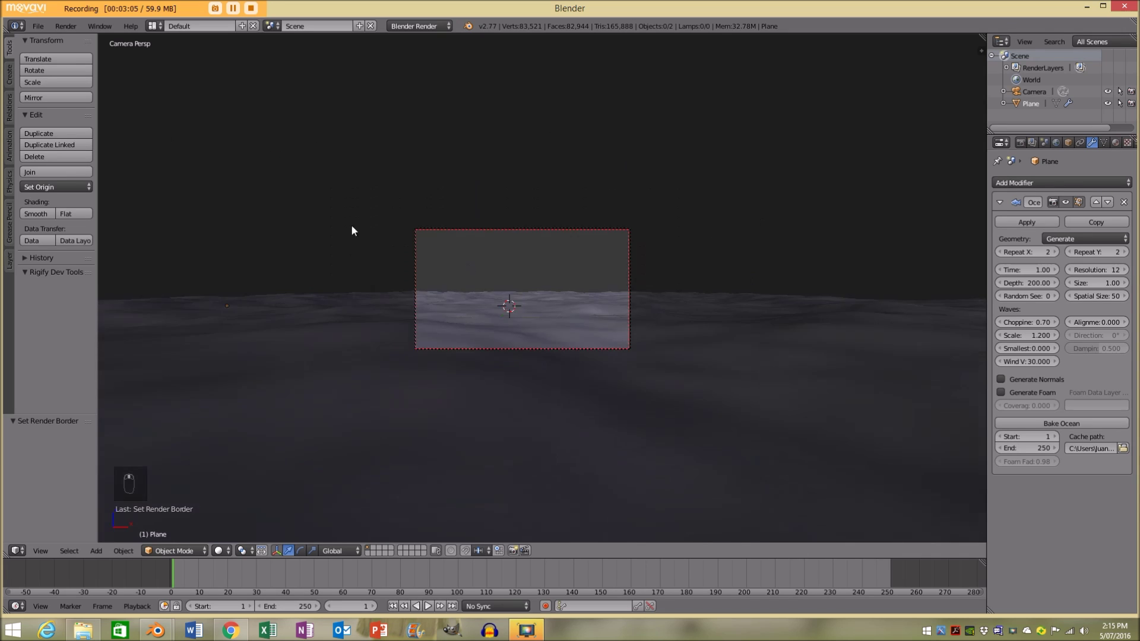
Step: Switch the render engine to Cycles and give the plane a new material named Ocean
left_click_drag(381, 40, 471, 302)
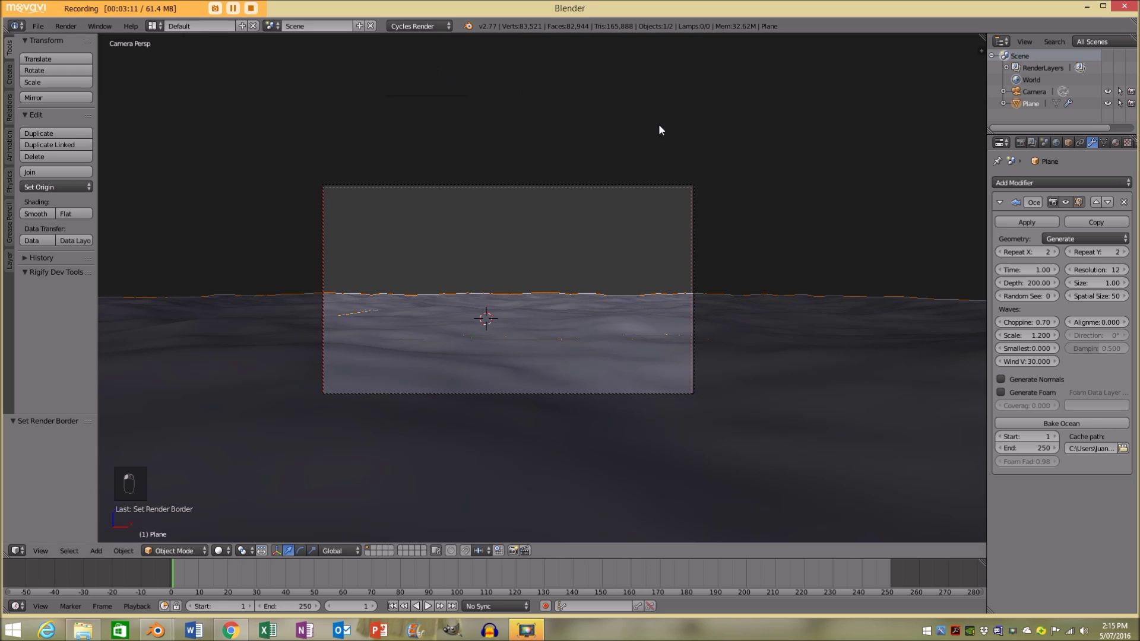
key("a")
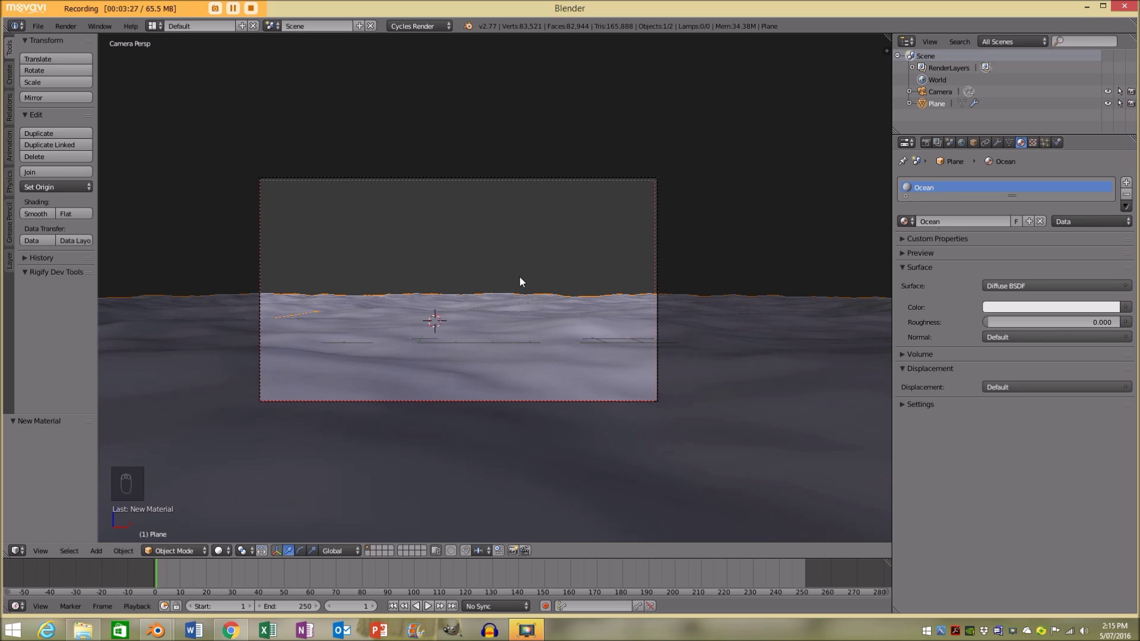
middle_click(563, 343)
Step: Switch to the Compositing layout and add a Sun lamp with strength 3
middle_click(511, 338)
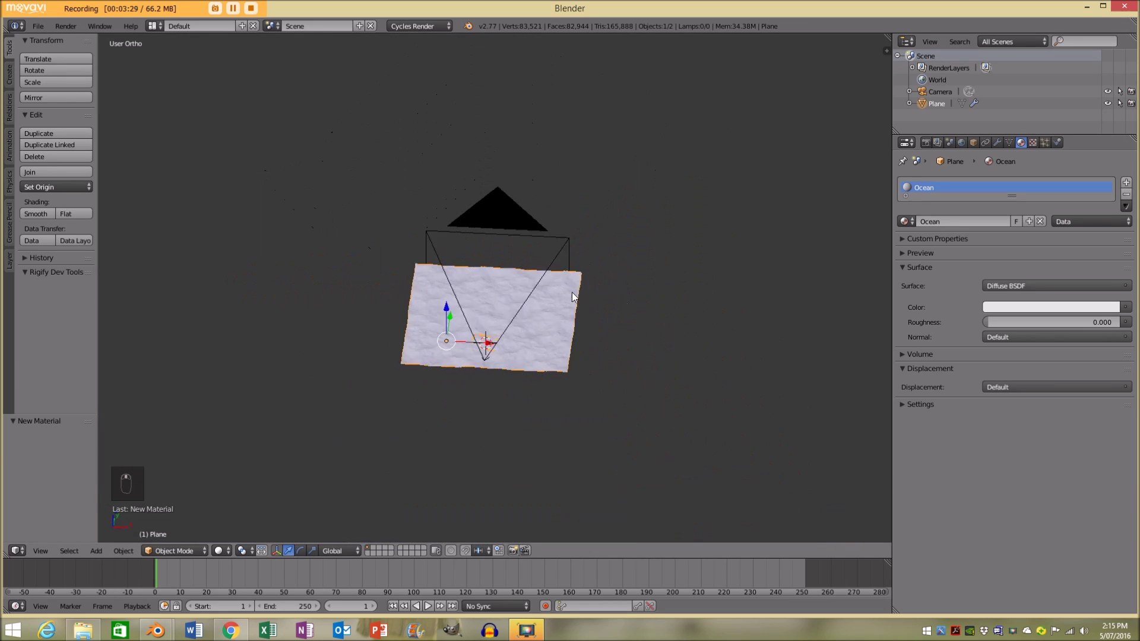
key("a")
key("KP_0")
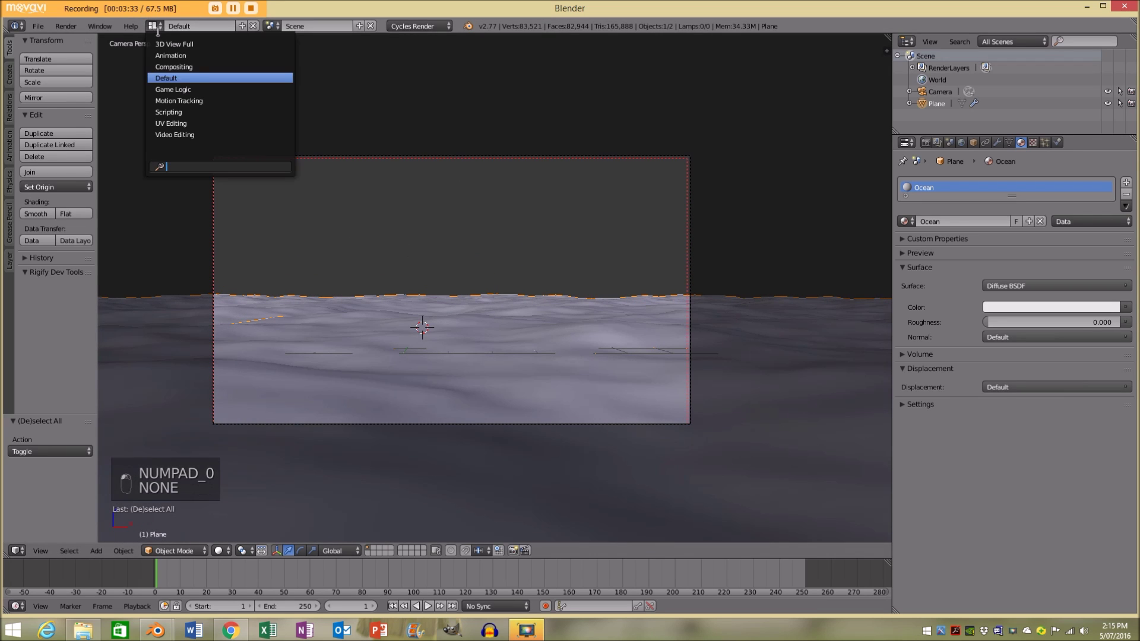
middle_click(798, 522)
middle_click(758, 491)
Step: Position and rotate the sun lamp, and set the render device to GPU Compute
key("a")
key("KP_5")
key("KP_1")
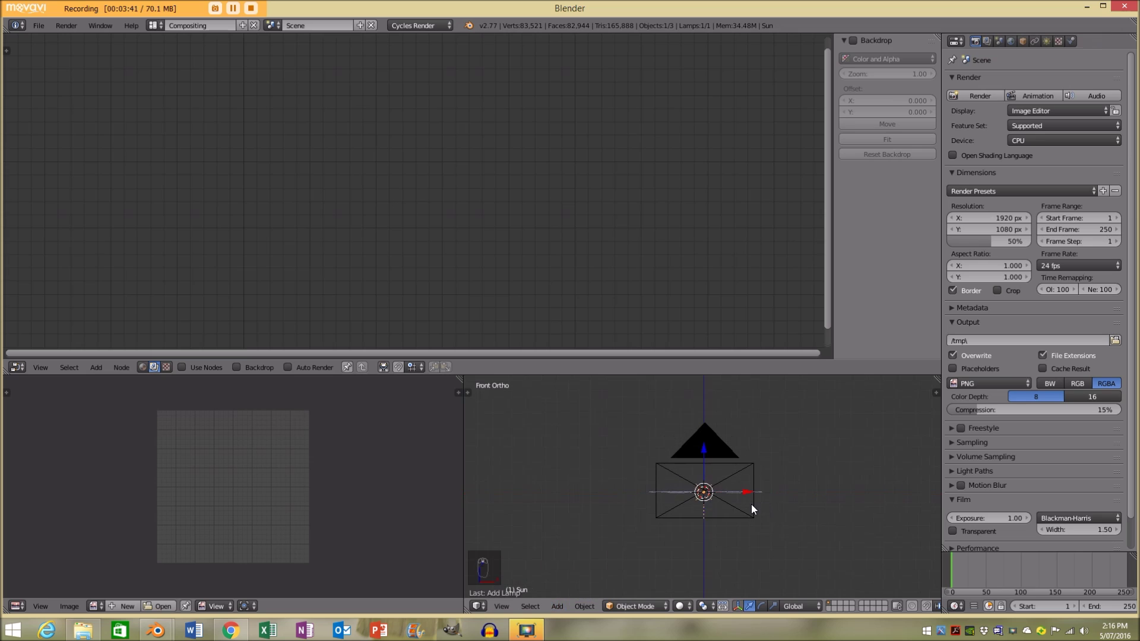
key("g")
key("r")
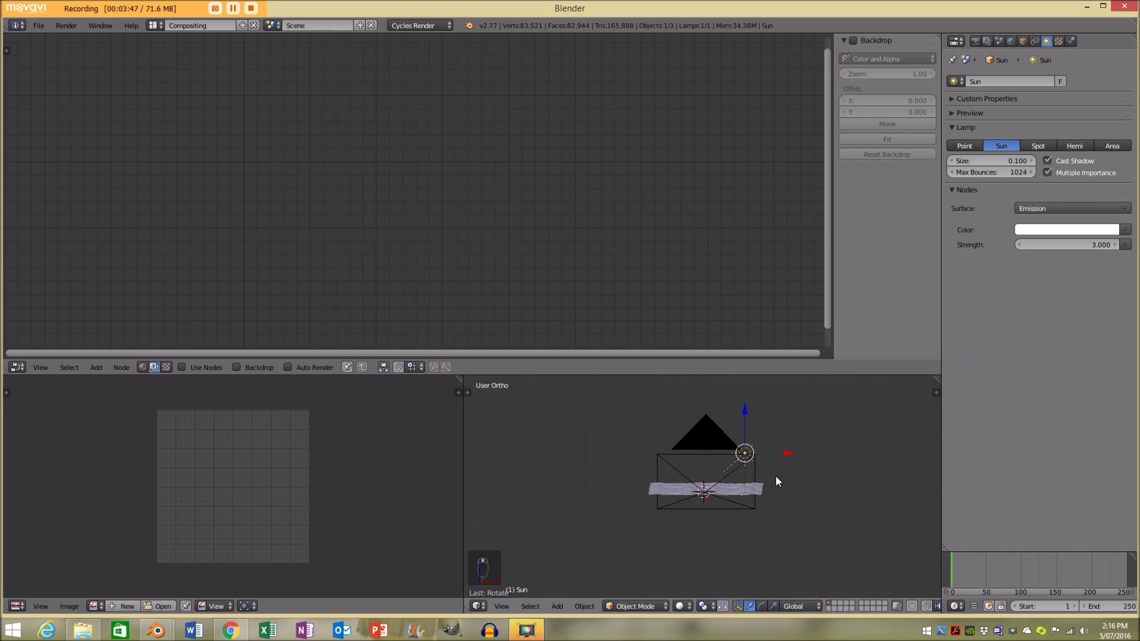
Step: Set render resolution 1280x720 at 100% and show the Ocean material's shader nodes
key("KP_0")
key("a")
key("shift+z")
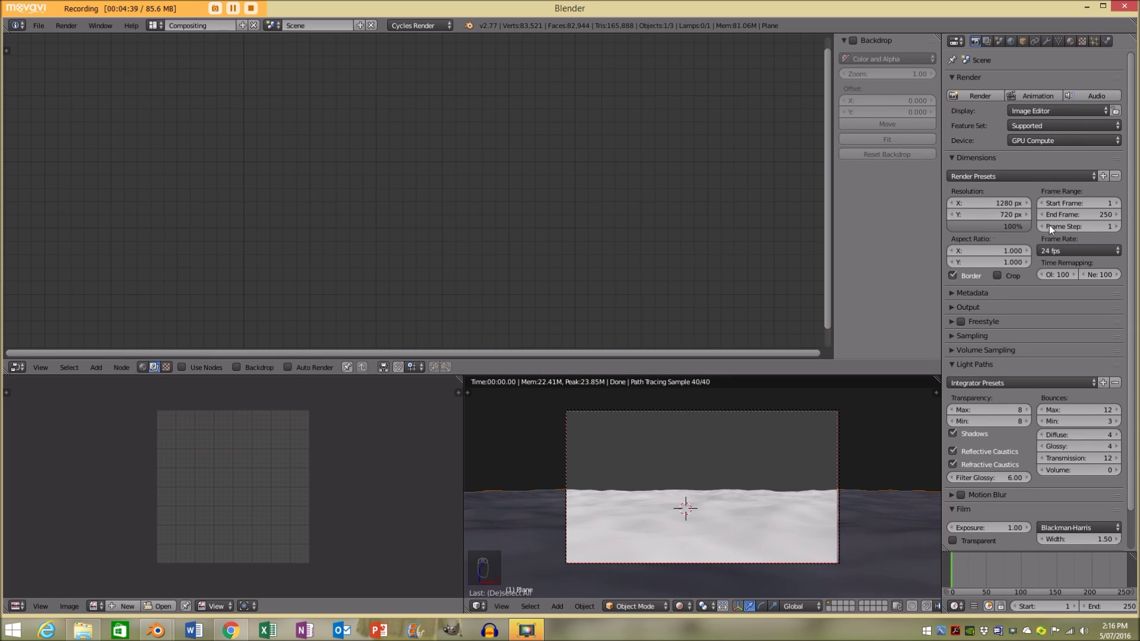
Step: Remove the Diffuse BSDF and add Glass BSDF, Transparent BSDF and Mix Shader nodes
left_click_drag(737, 453, 821, 498)
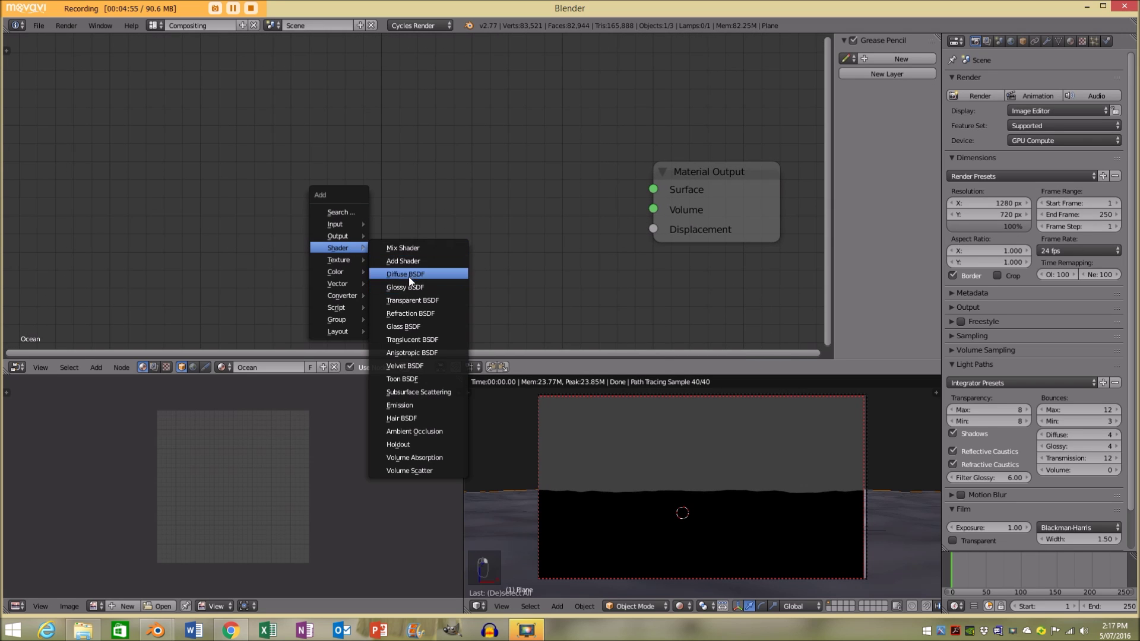
key("a")
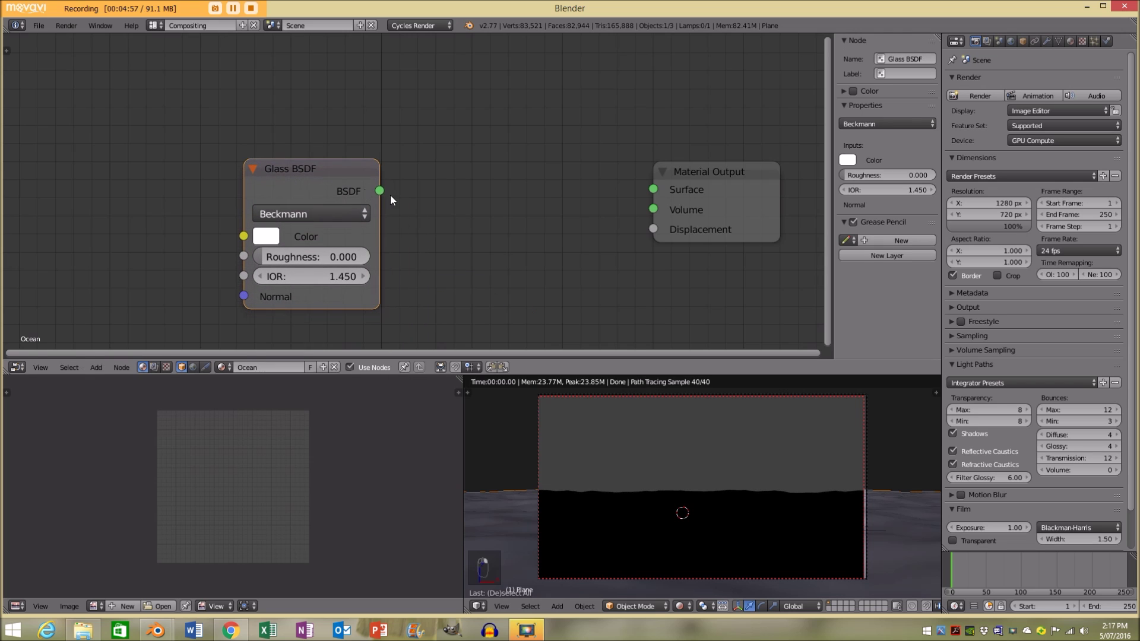
left_click_drag(744, 475, 516, 142)
key("a")
key("a")
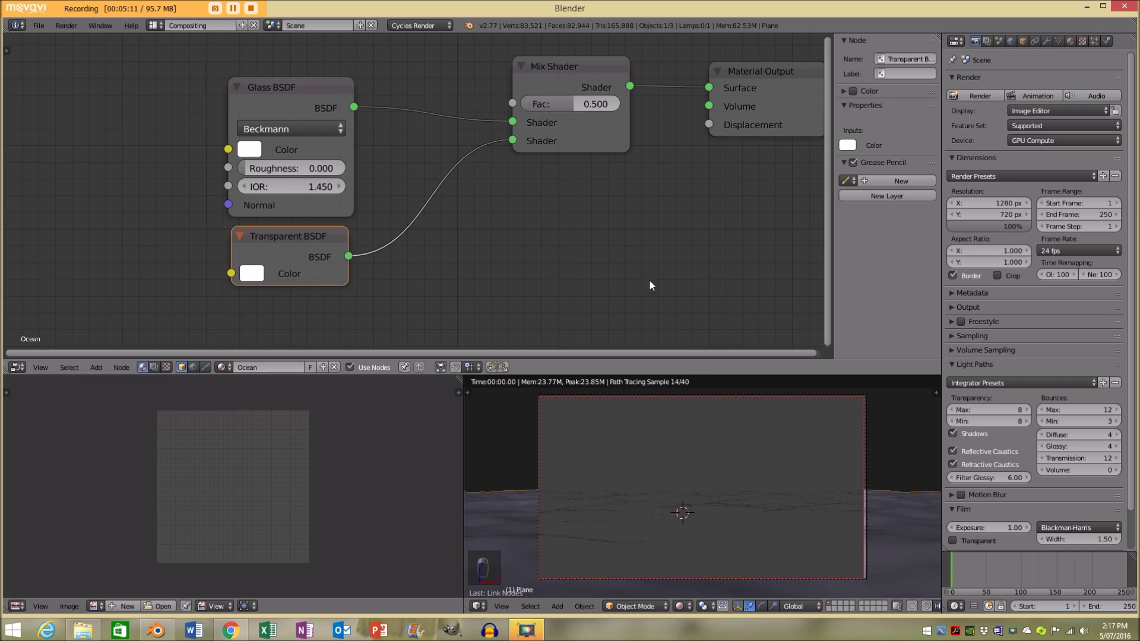
key("a")
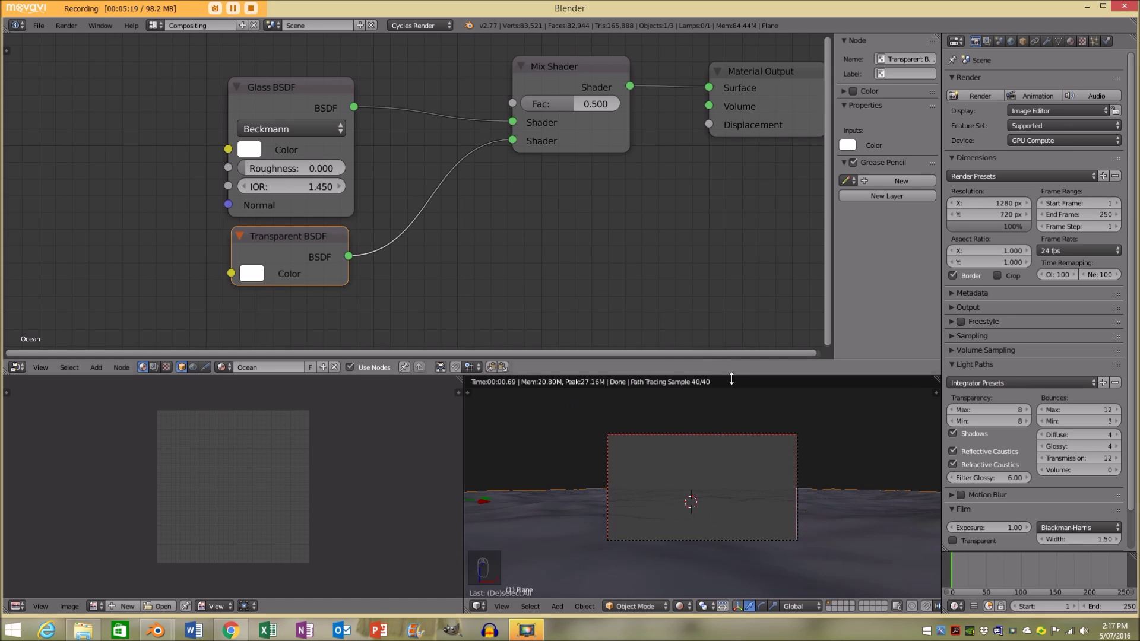
Step: Blend Glass and Transparent through the Mix Shader at 0.500 into the Material Output surface
middle_click(745, 454)
key("z")
key("z")
key("KP_0")
key("a")
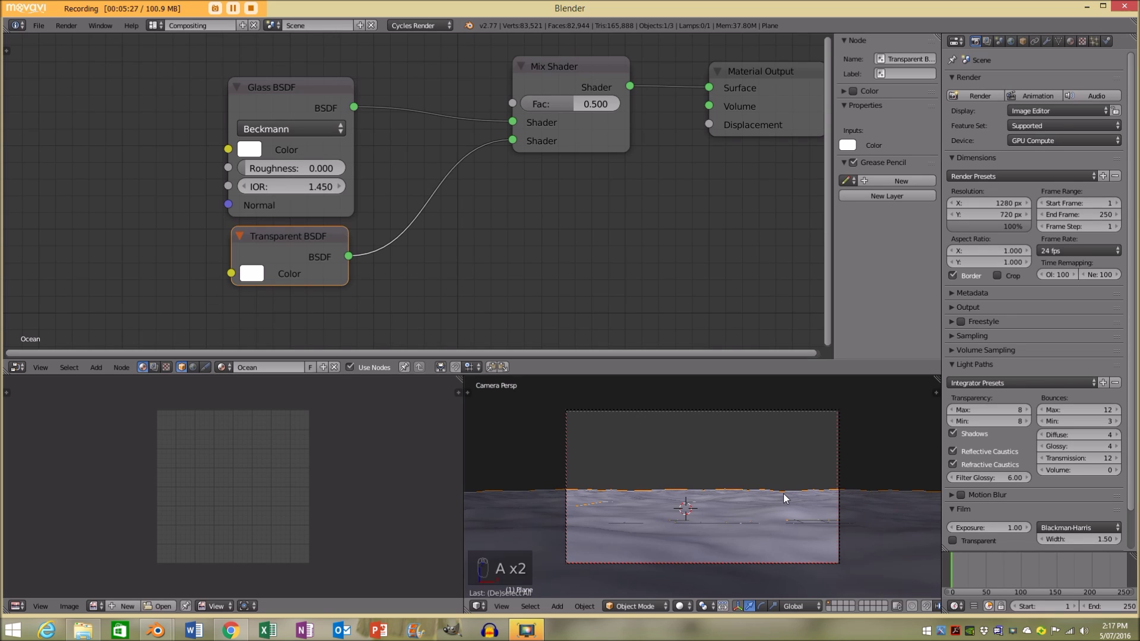
key("a")
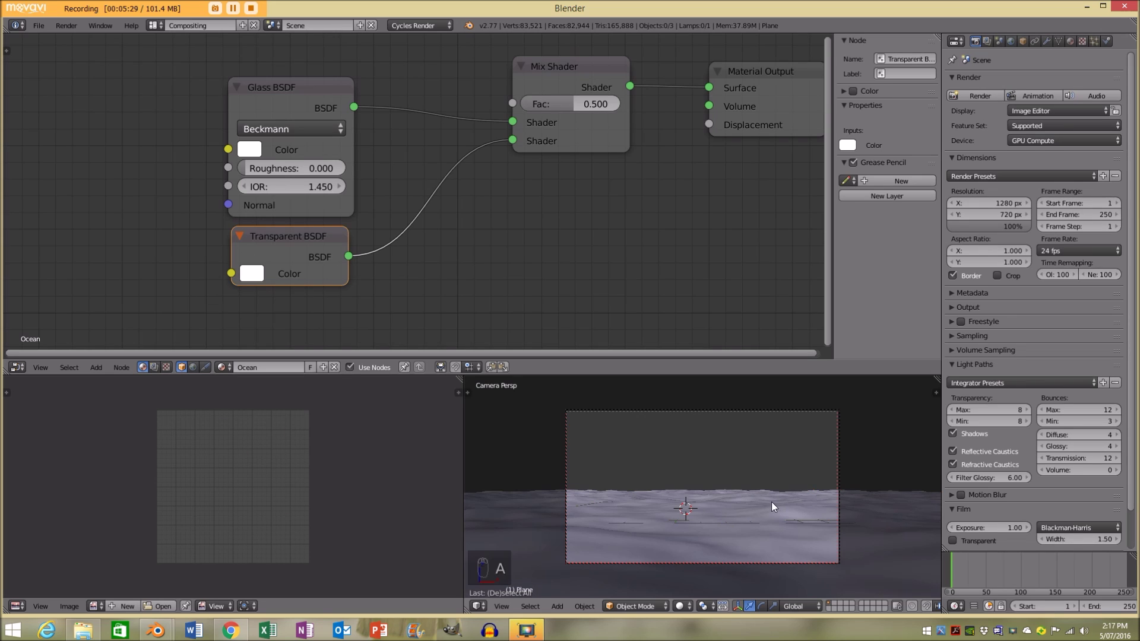
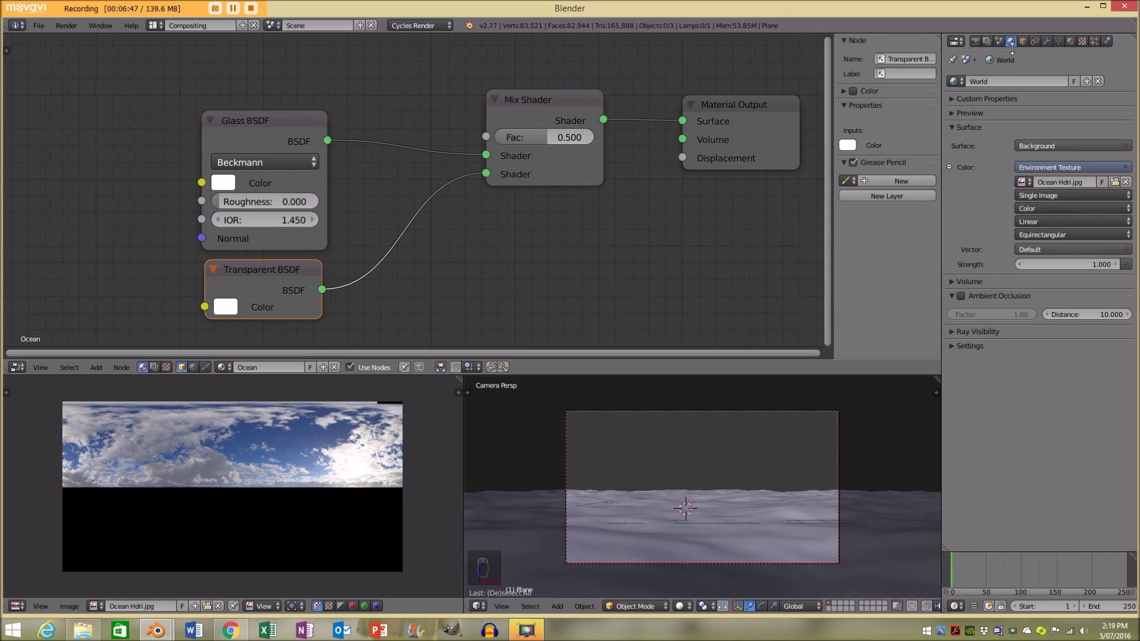
Step: Fit the whole Ocean material node tree in view after setting the world to Ocean Hdri.jpg
key("shift+z")
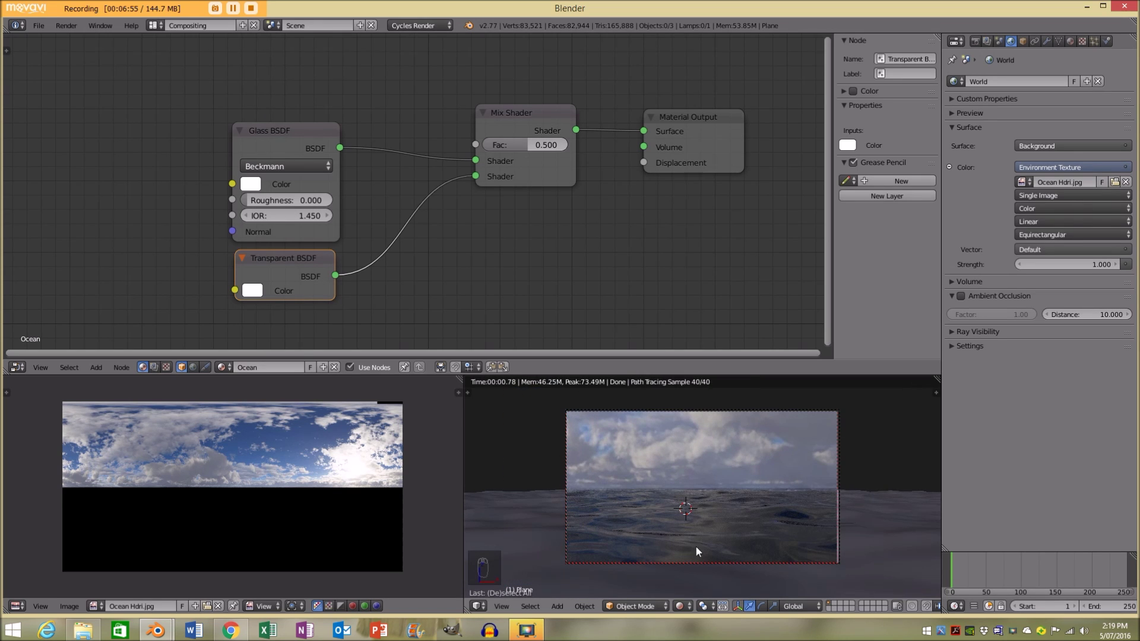
Step: Add Mapping and Texture Coordinate nodes feeding the world Environment Texture's vector
left_click_drag(888, 523, 747, 481)
left_click_drag(702, 462, 321, 398)
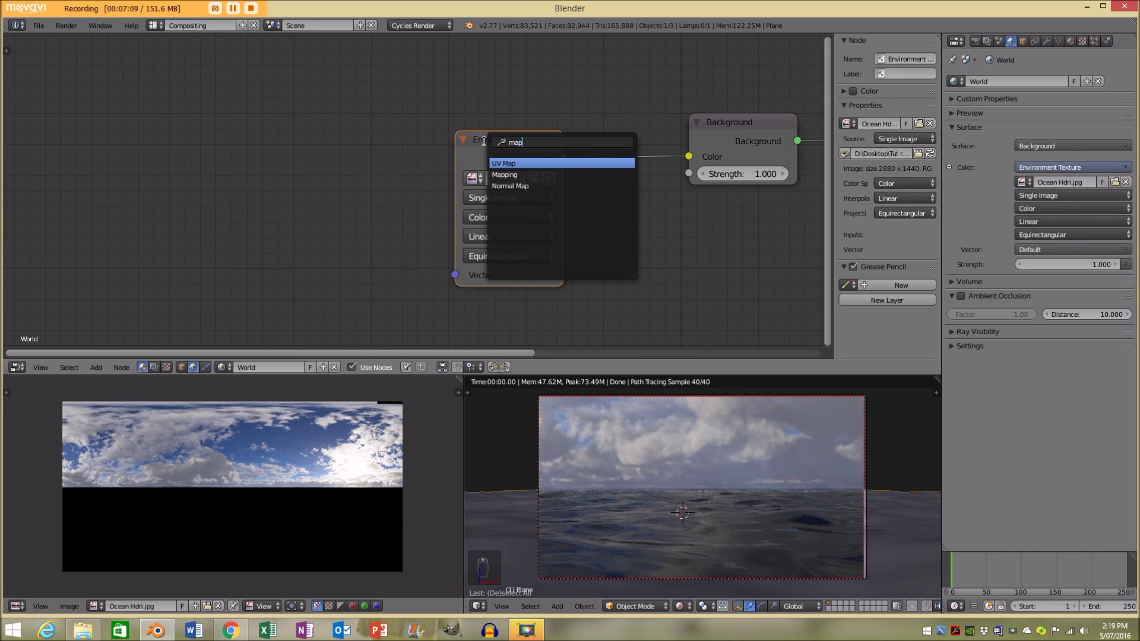
key("a")
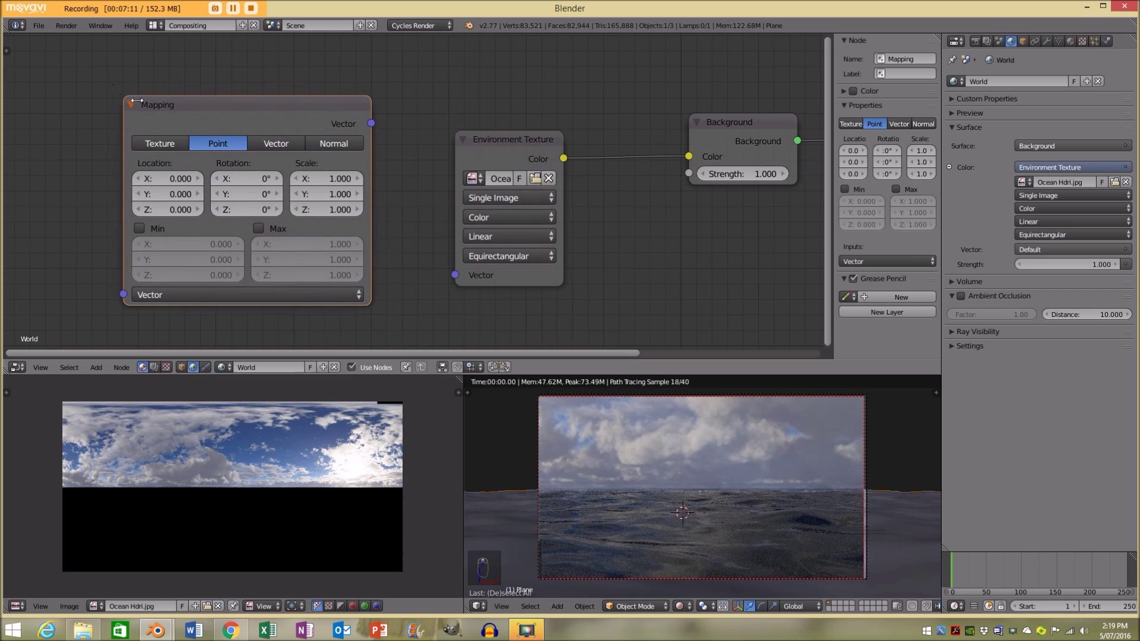
key("a")
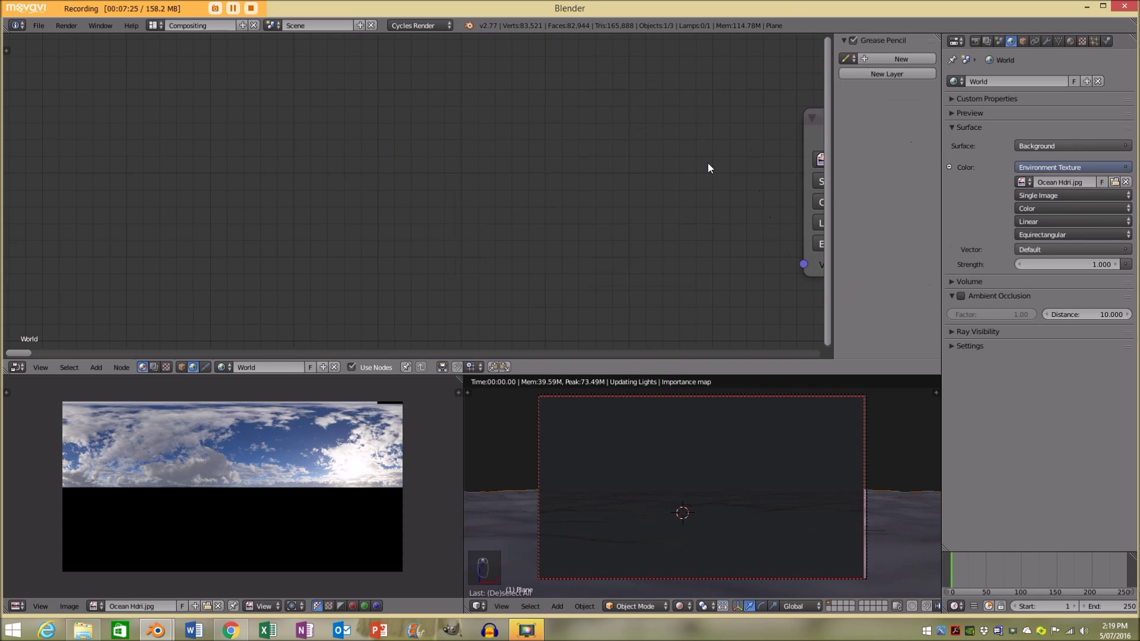
key("x")
key("ctrl+z")
key("a")
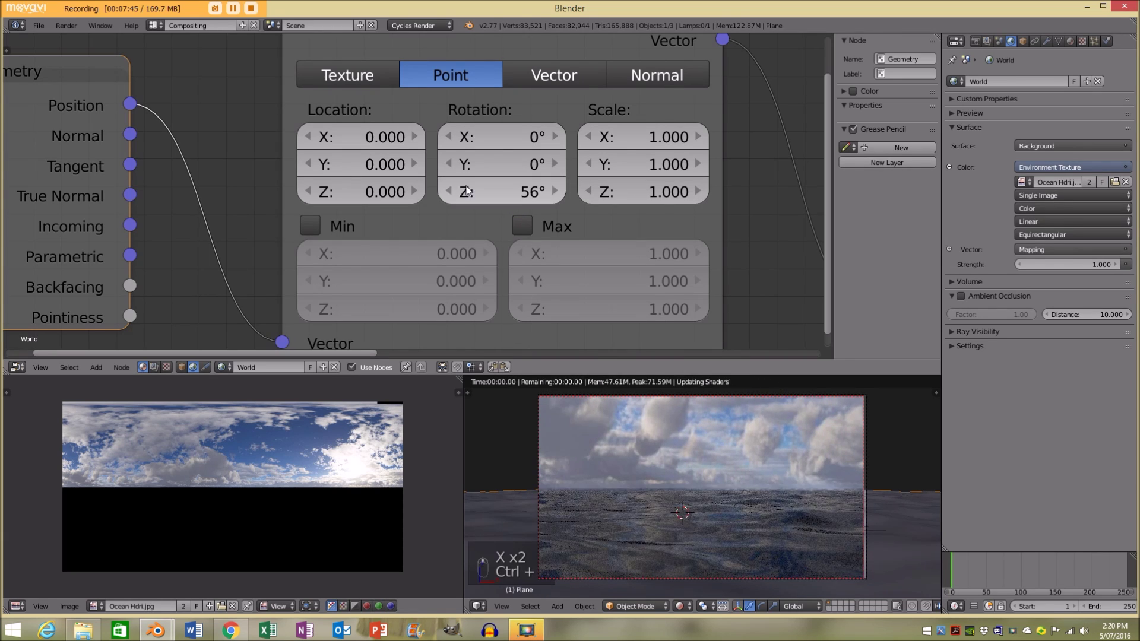
Step: Rotate the HDRI sky 50° around Z, then return to the Ocean material nodes
right_click(490, 216)
left_click_drag(611, 309, 515, 198)
middle_click(524, 200)
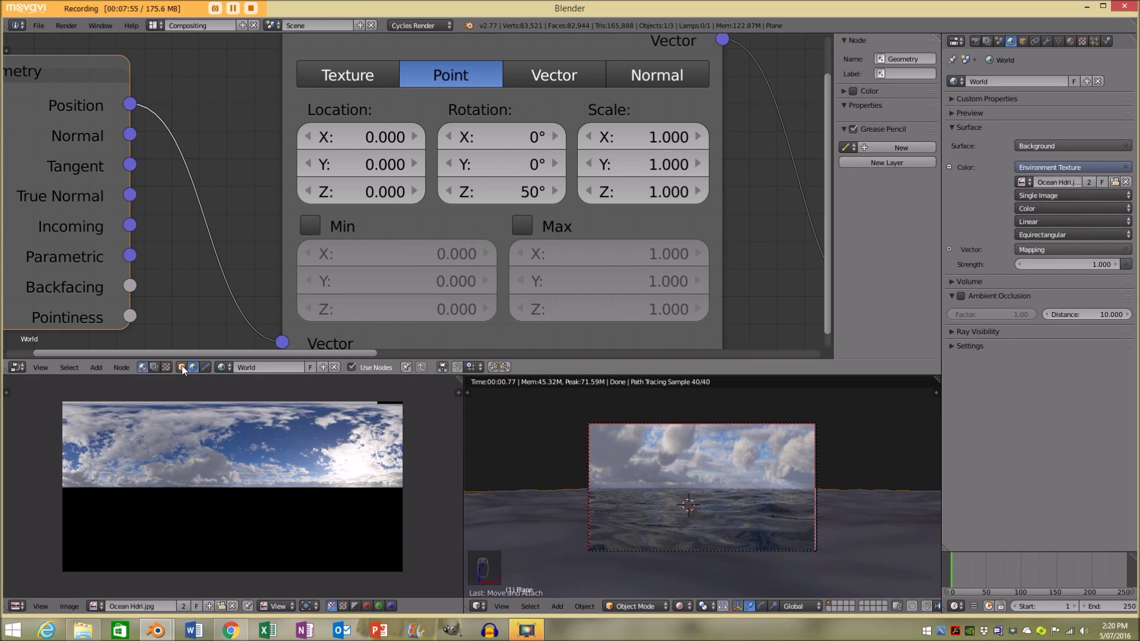
left_click_drag(769, 451, 750, 462)
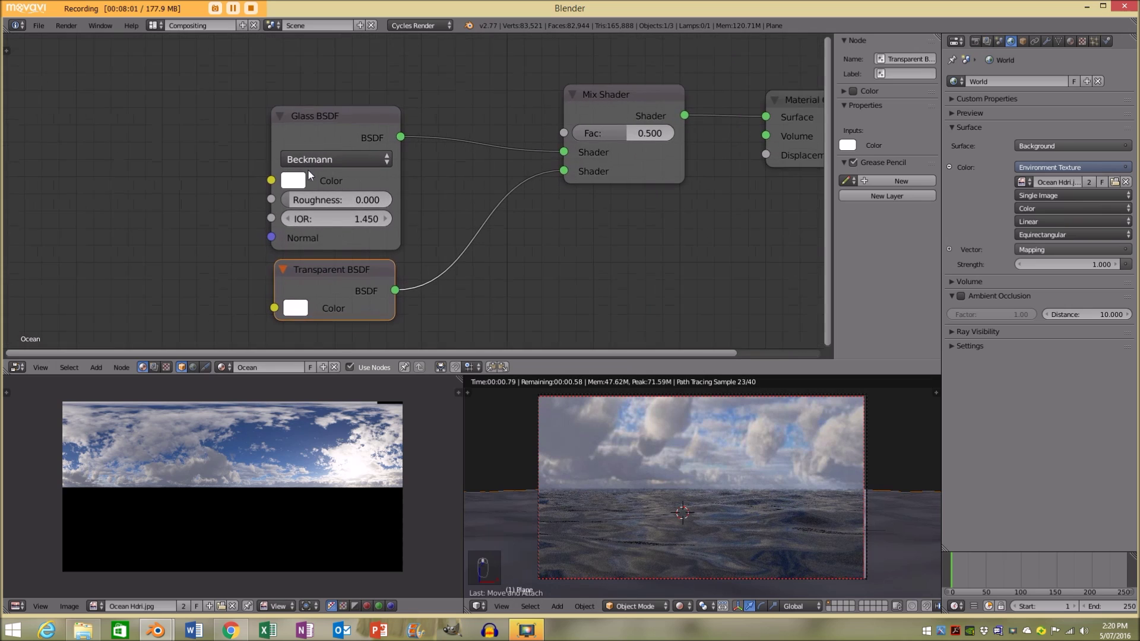
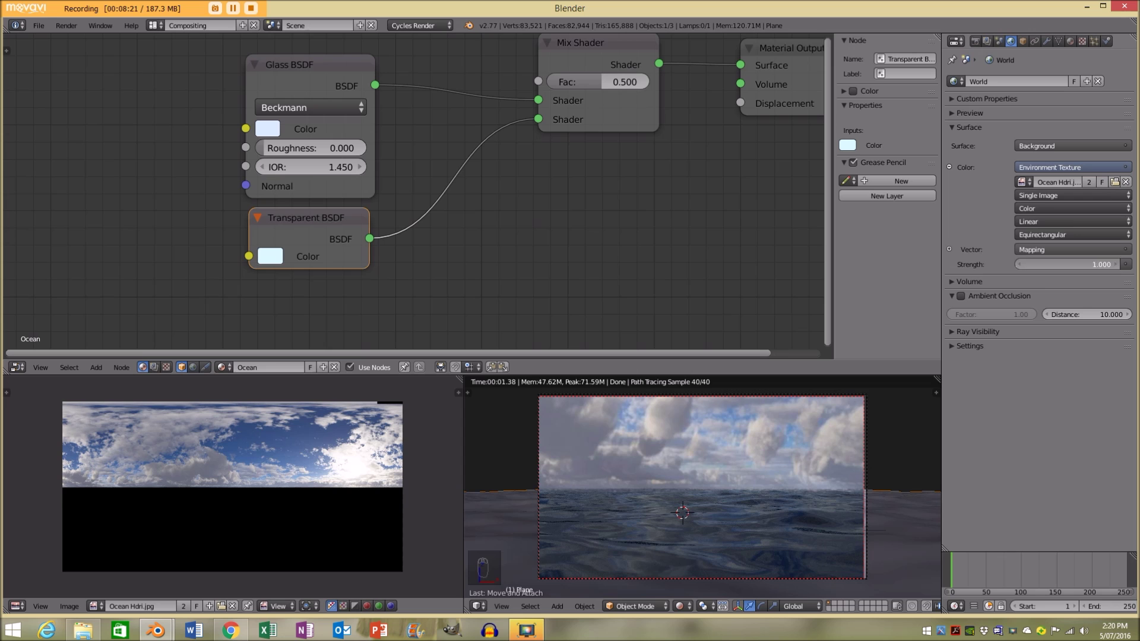
Step: Raise the world background strength to 1.2 and return the viewport to solid shading
left_click_drag(895, 481, 850, 541)
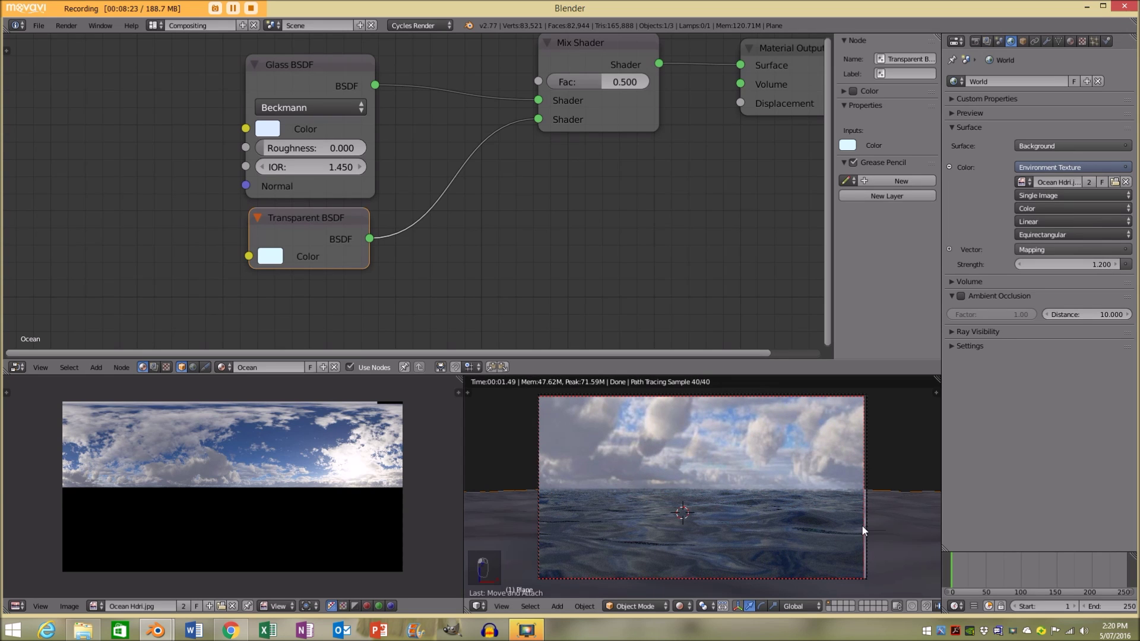
key("z")
key("z")
left_click_drag(819, 483, 796, 522)
key("a")
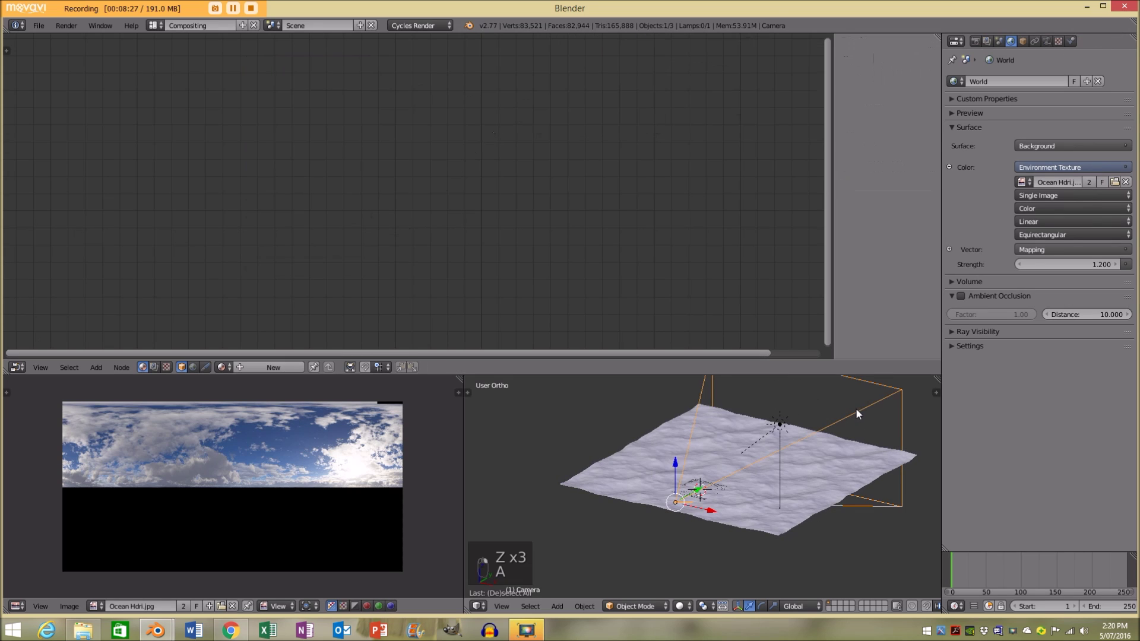
Step: Orbit the view toward the camera after enabling the Mist pass
left_click_drag(851, 424, 857, 336)
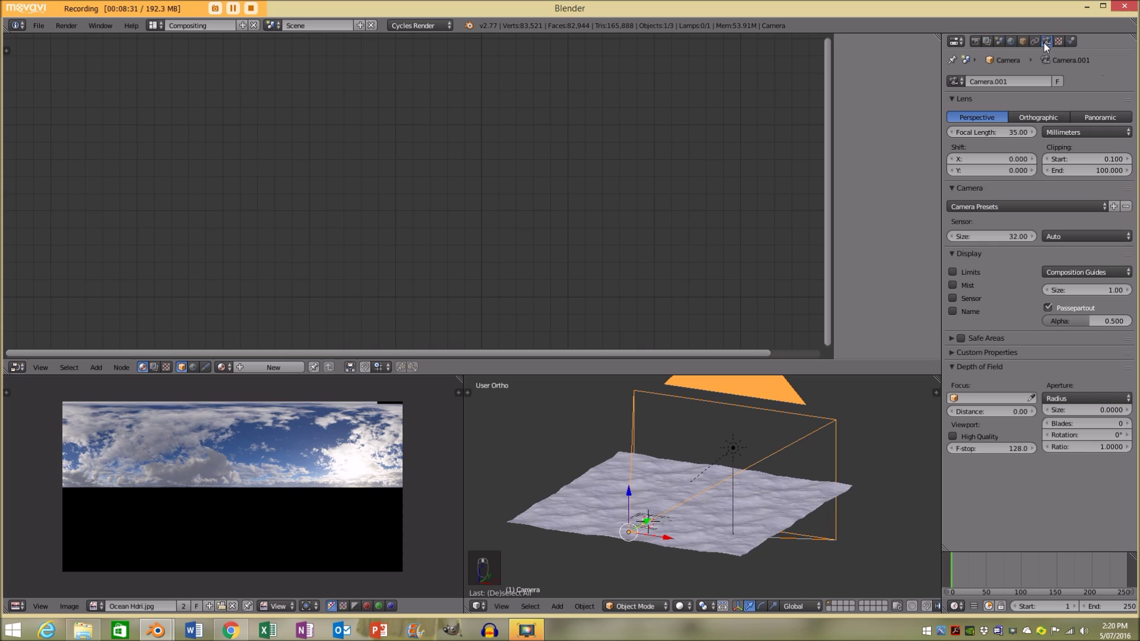
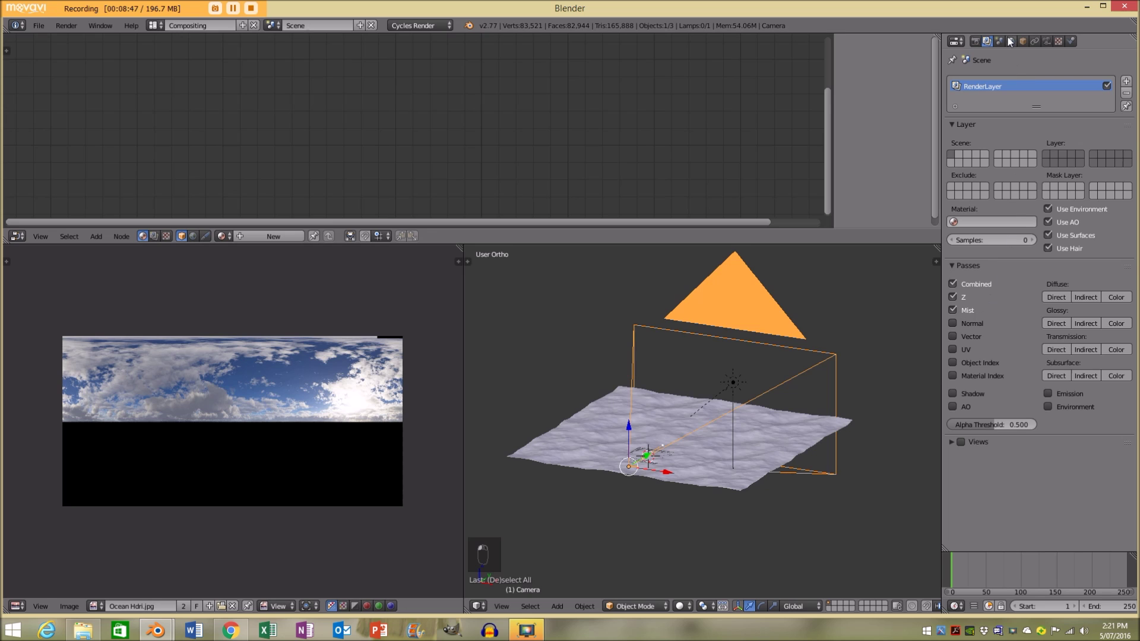
Step: Set the world Mist Pass to start at 31.00 with depth 73.40
middle_click(801, 419)
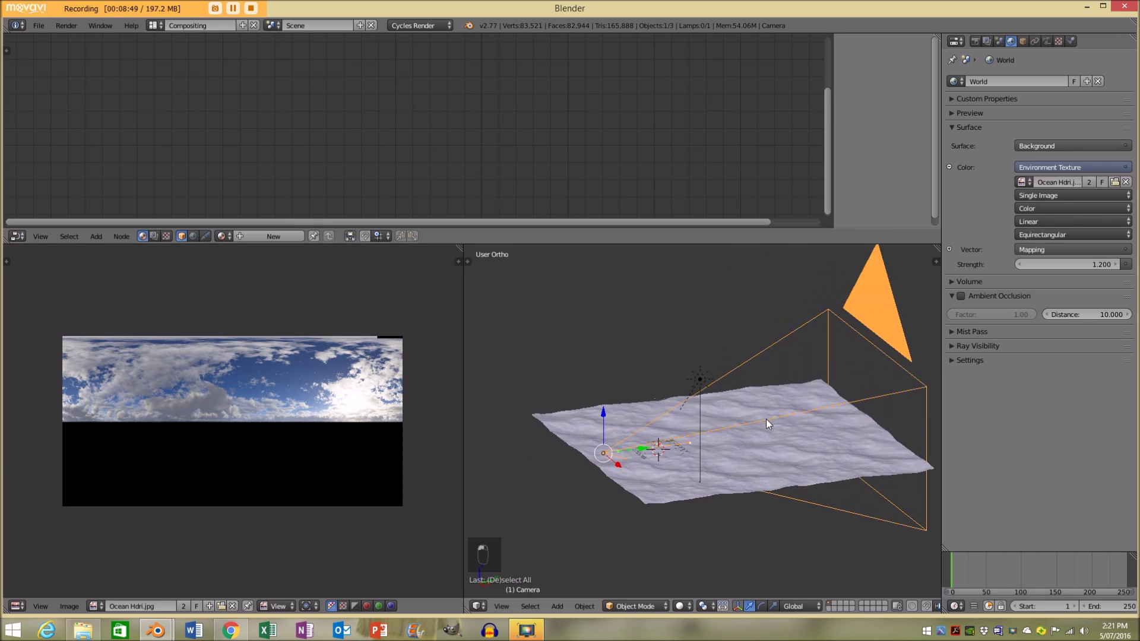
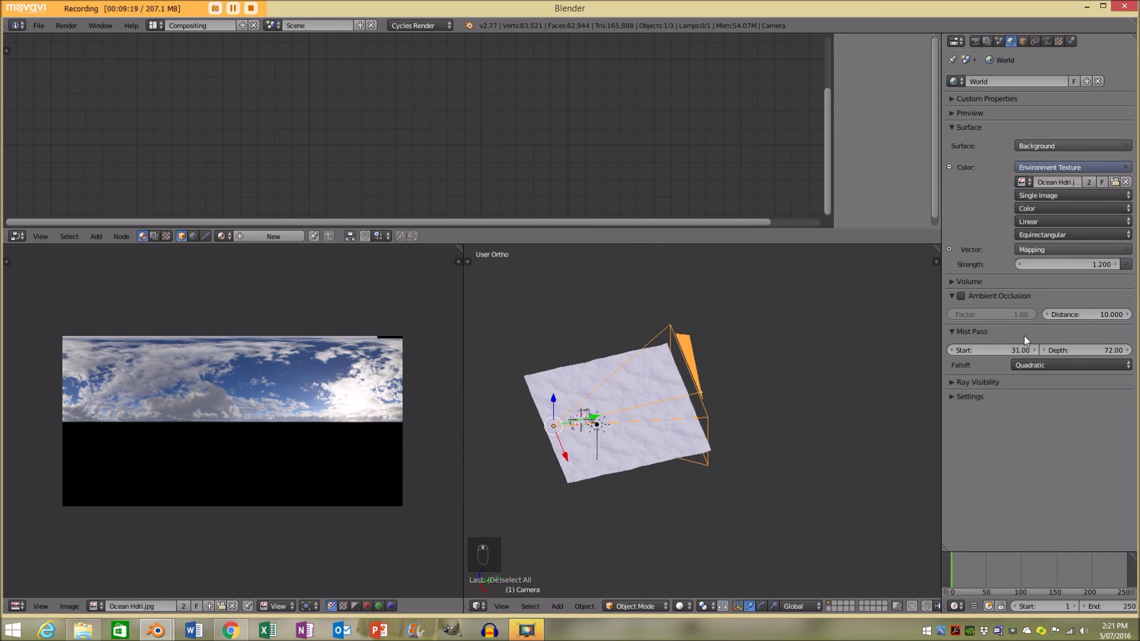
key("a")
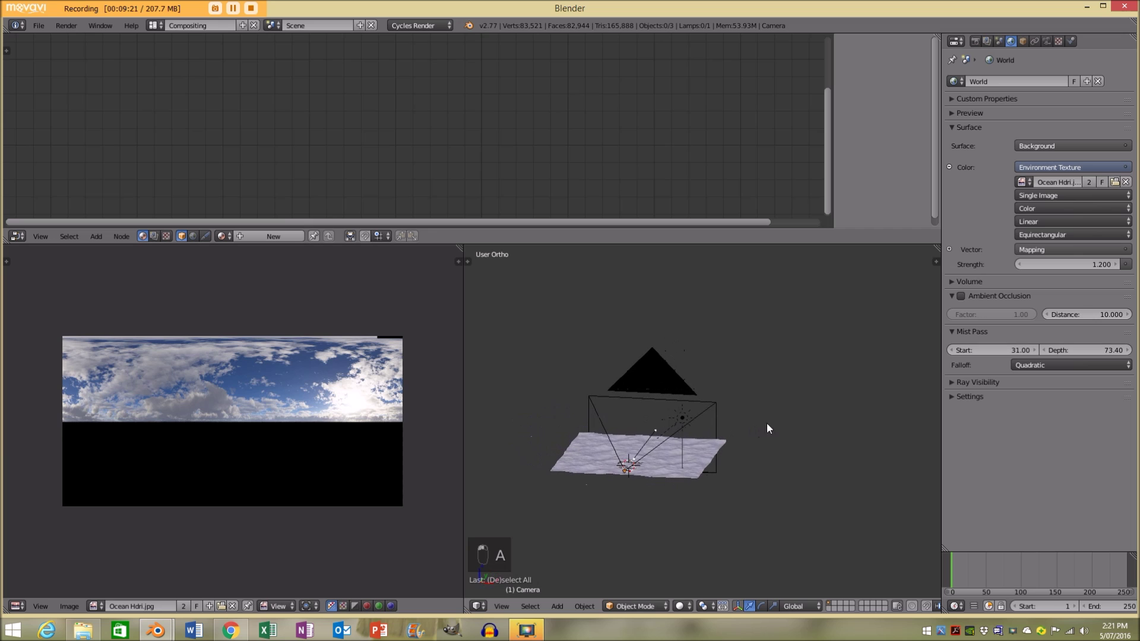
Step: Look through the camera and start a Cycles render of the ocean scene
key("KP_0")
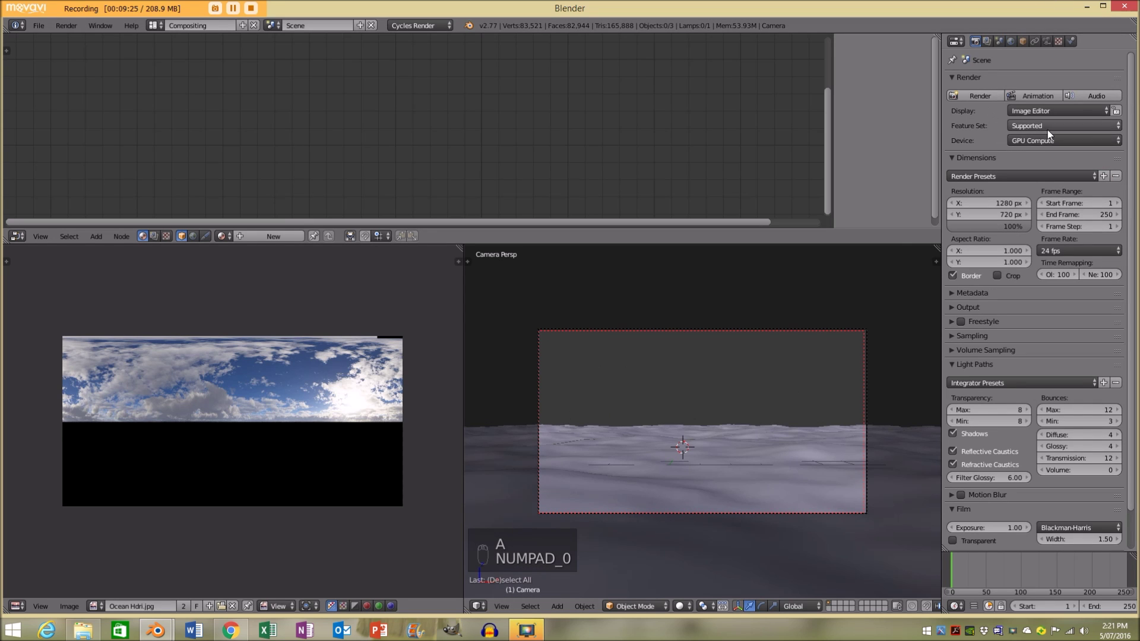
left_click_drag(846, 358, 735, 491)
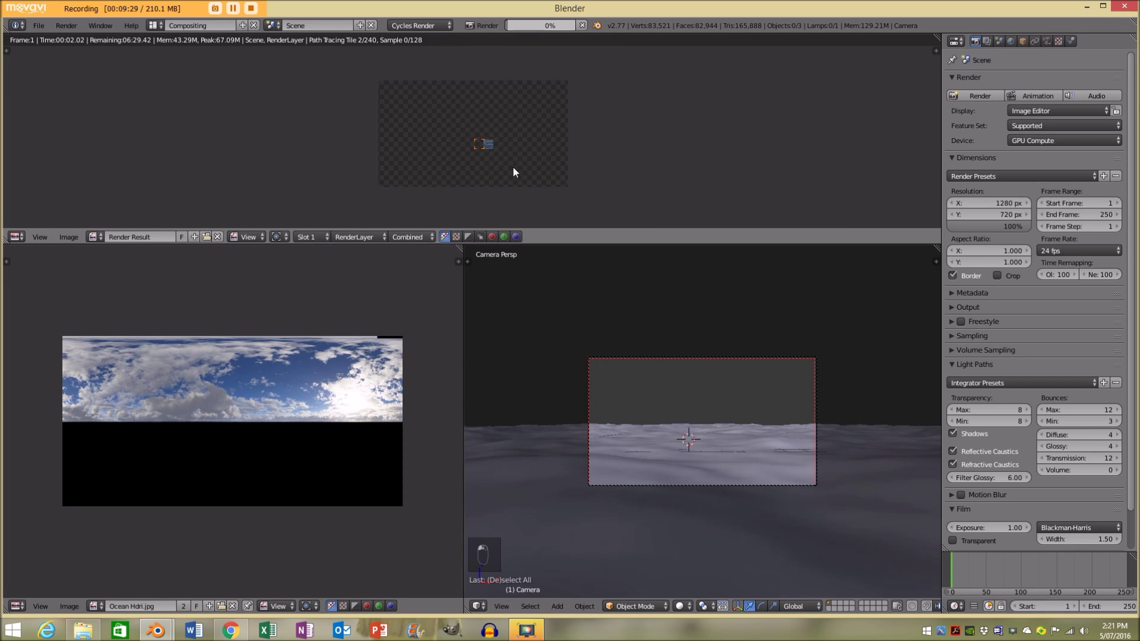
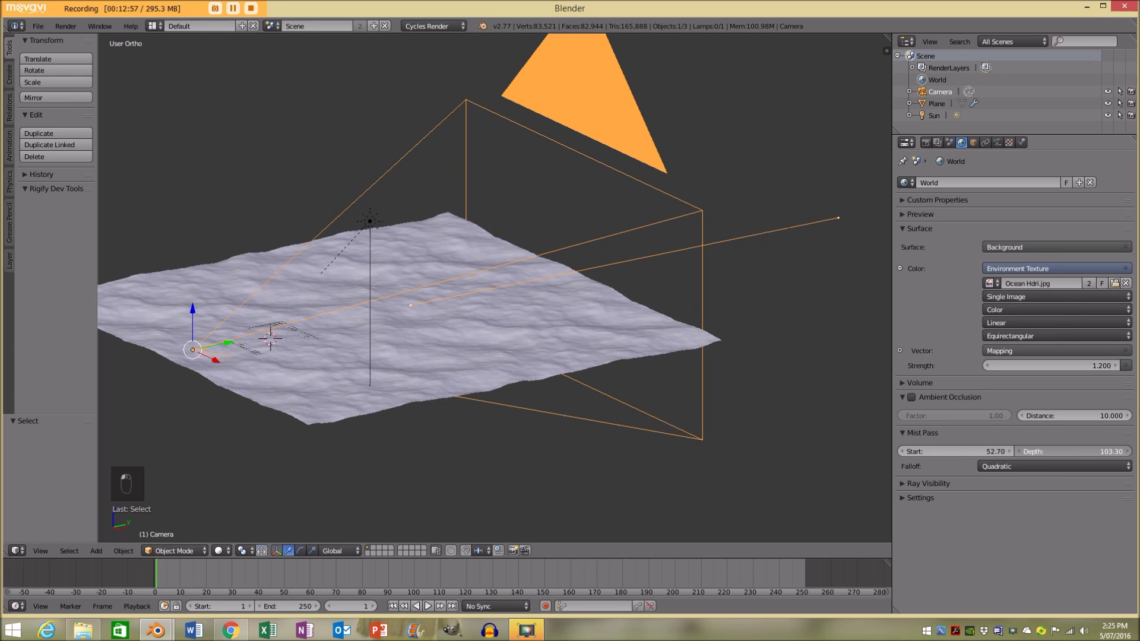
Step: Increase the Mist Pass depth to about 109.6 with start at 52.70
left_click_drag(667, 357, 688, 348)
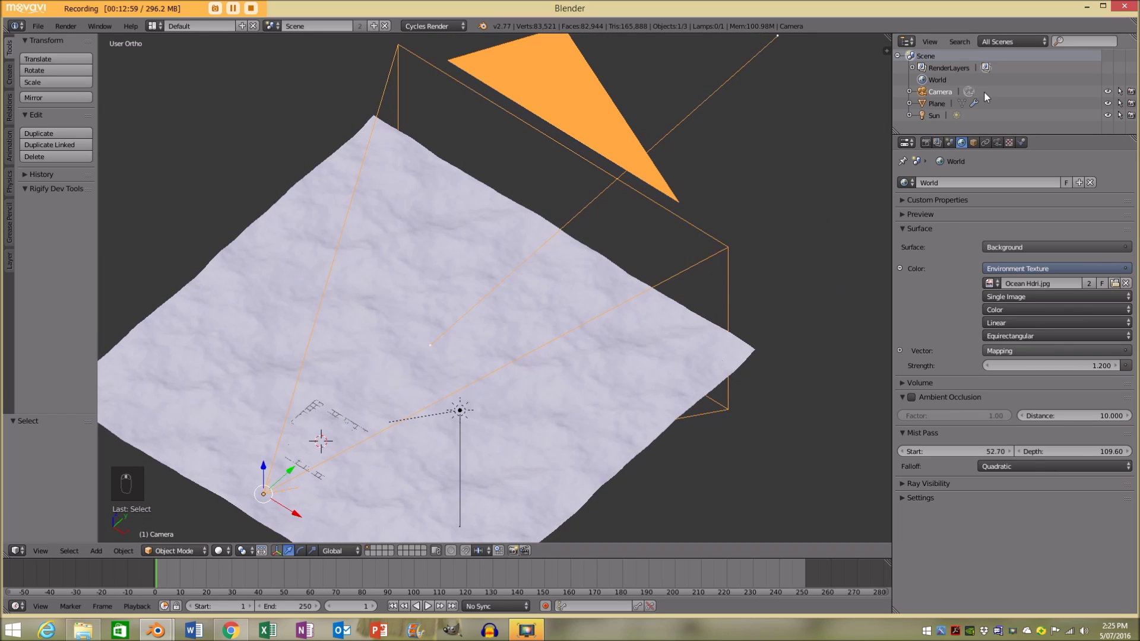